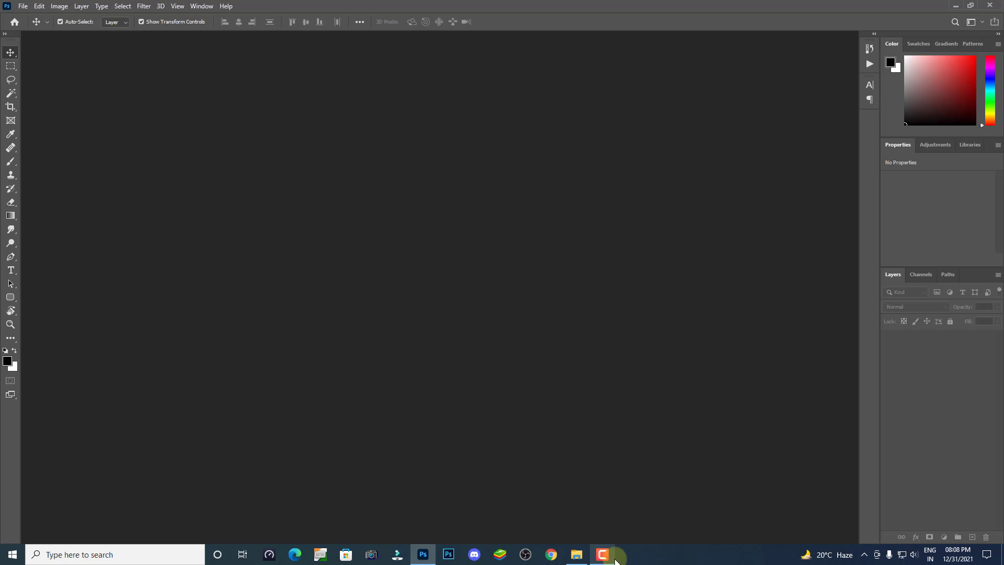
# Step: Open the admission form and student photo, then start cropping the student photo with a preset ratio
pyautogui.click(656, 558)
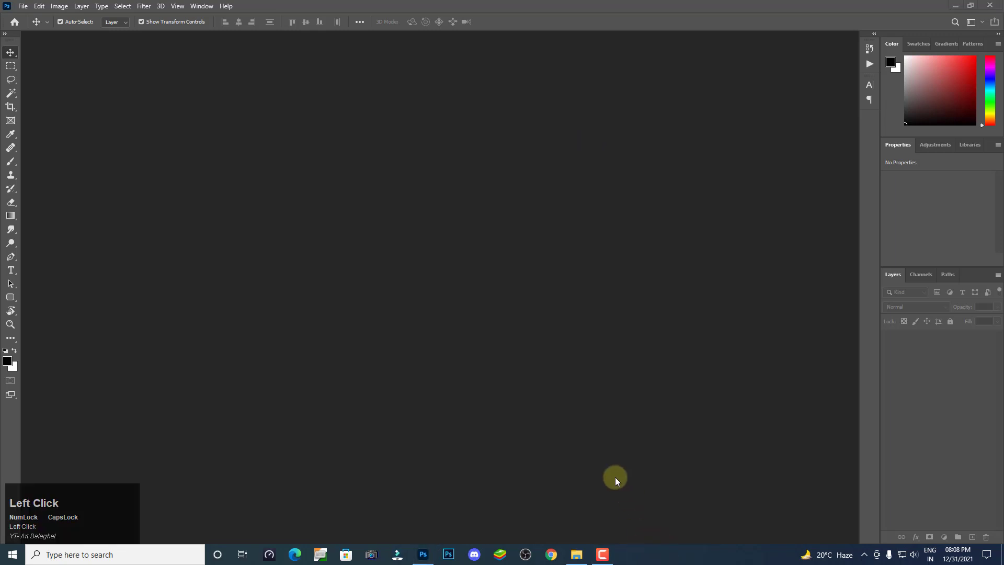
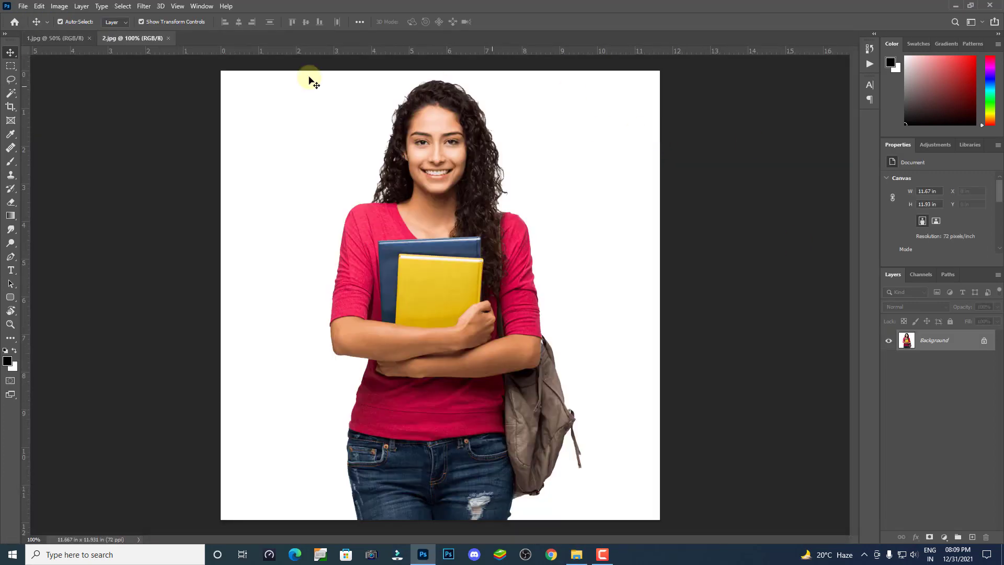
pyautogui.click(51, 44)
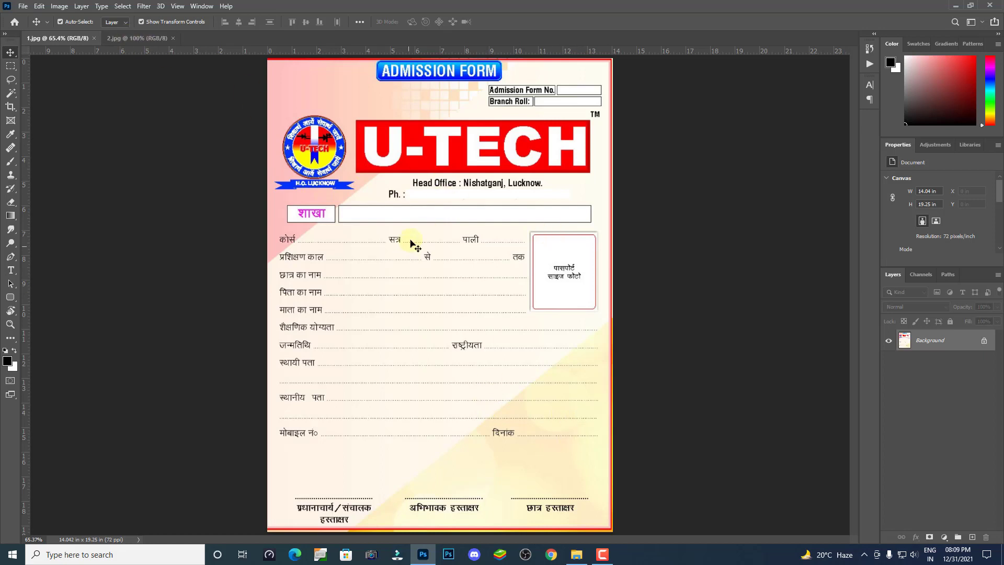
pyautogui.click(136, 50)
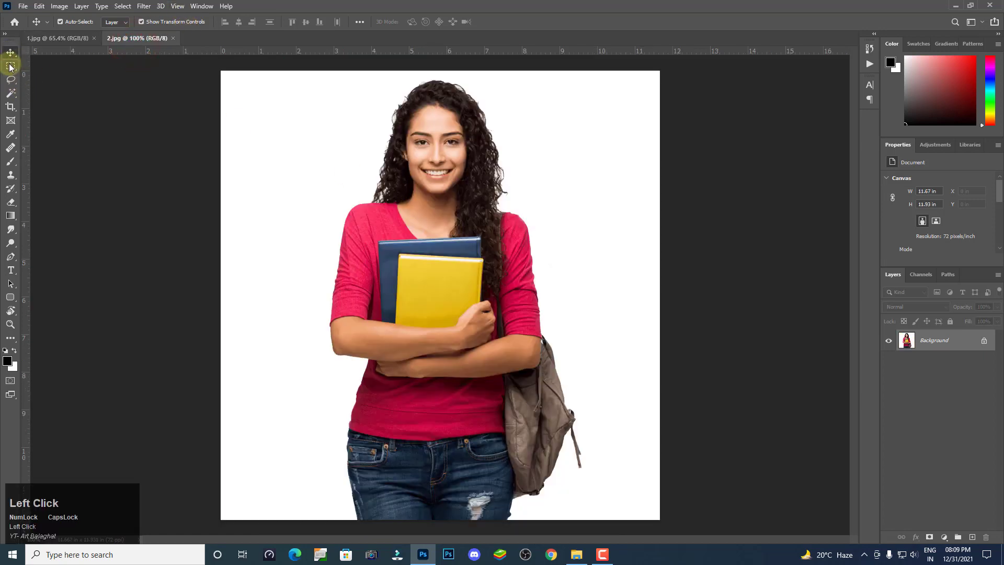
pyautogui.click(12, 108)
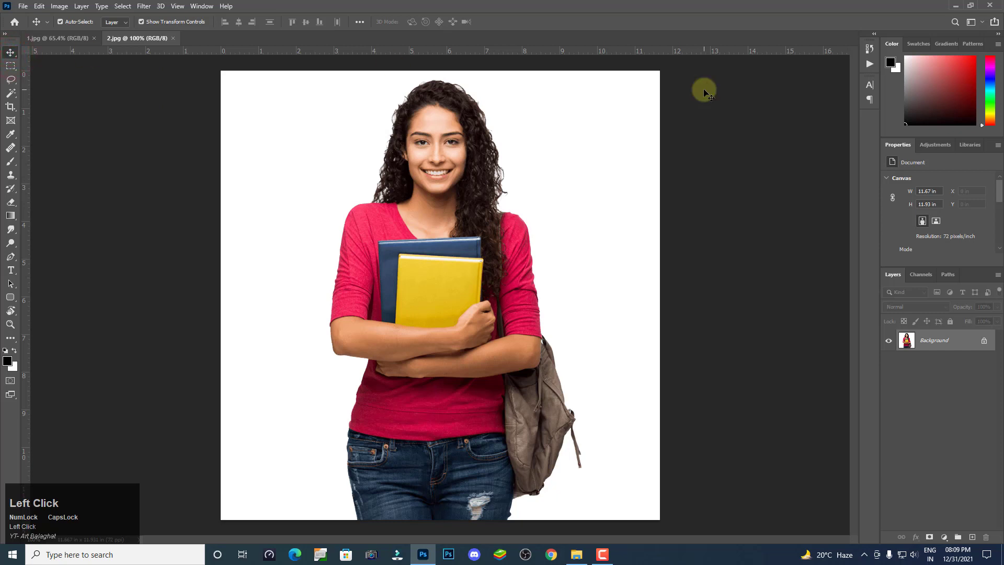
pyautogui.scroll(3)
# Step: Crop the student photo by W x H x Resolution to 1.2 × 1.4 inches at 300 ppi
pyautogui.click(12, 114)
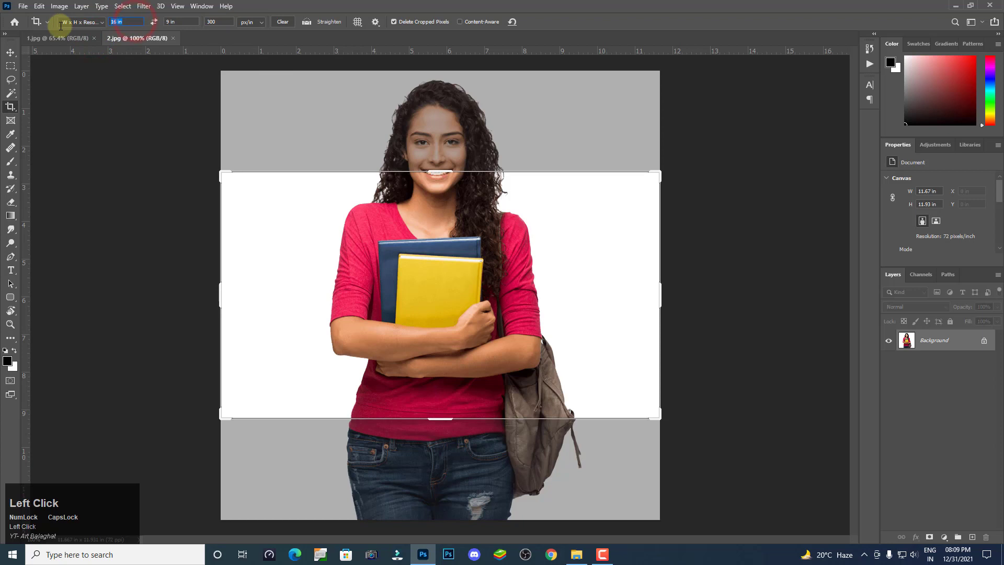
pyautogui.press('Tab')
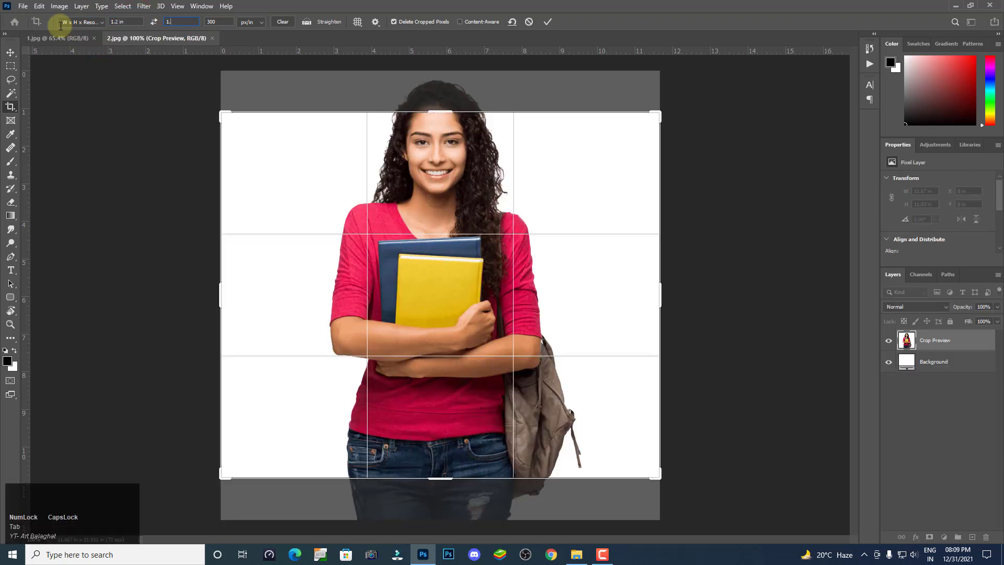
pyautogui.press('Tab')
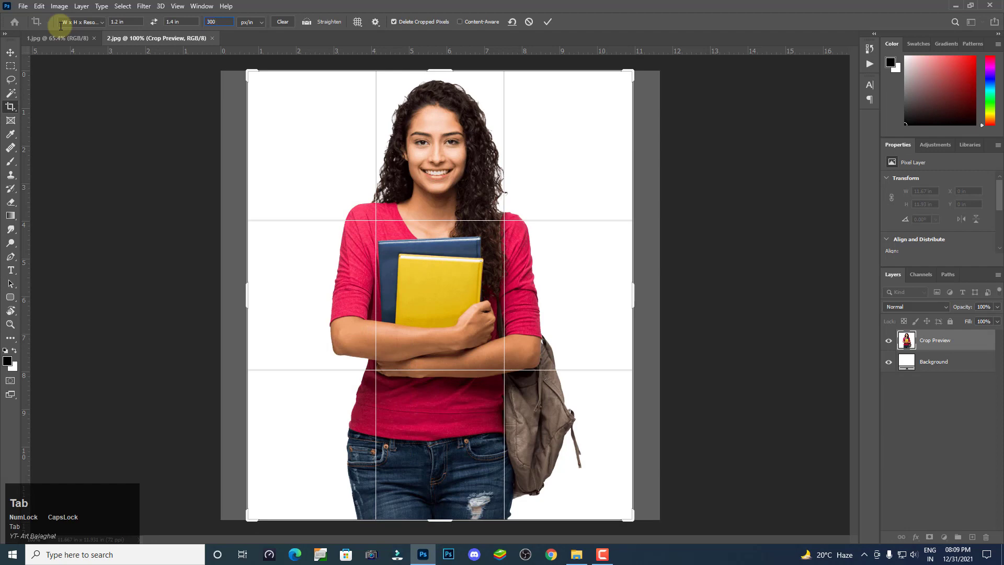
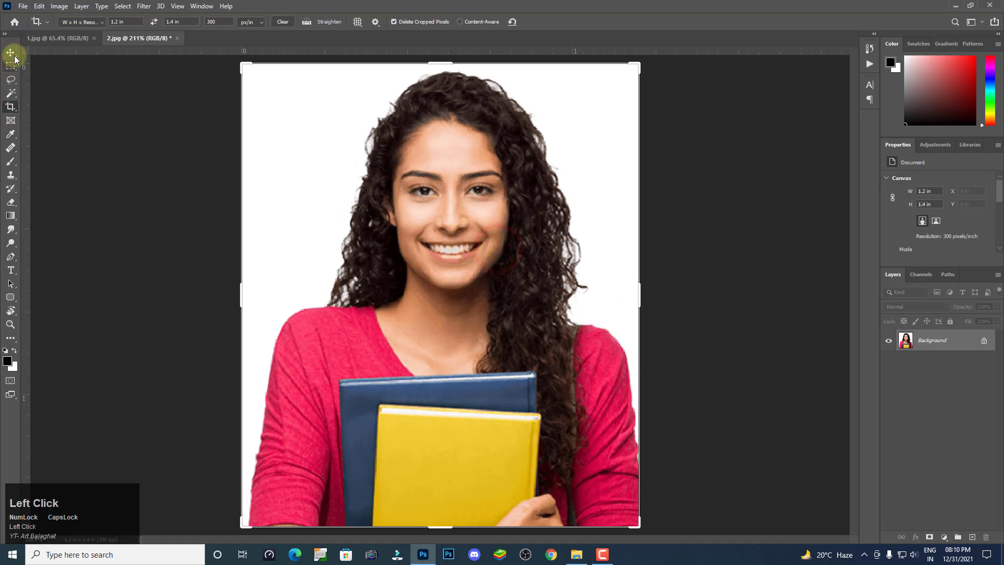
pyautogui.scroll(-3)
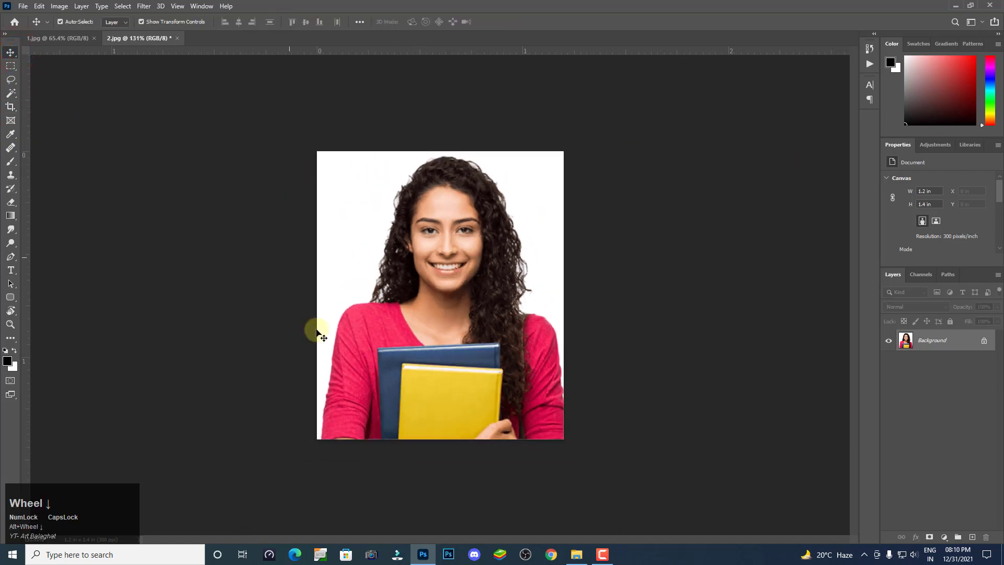
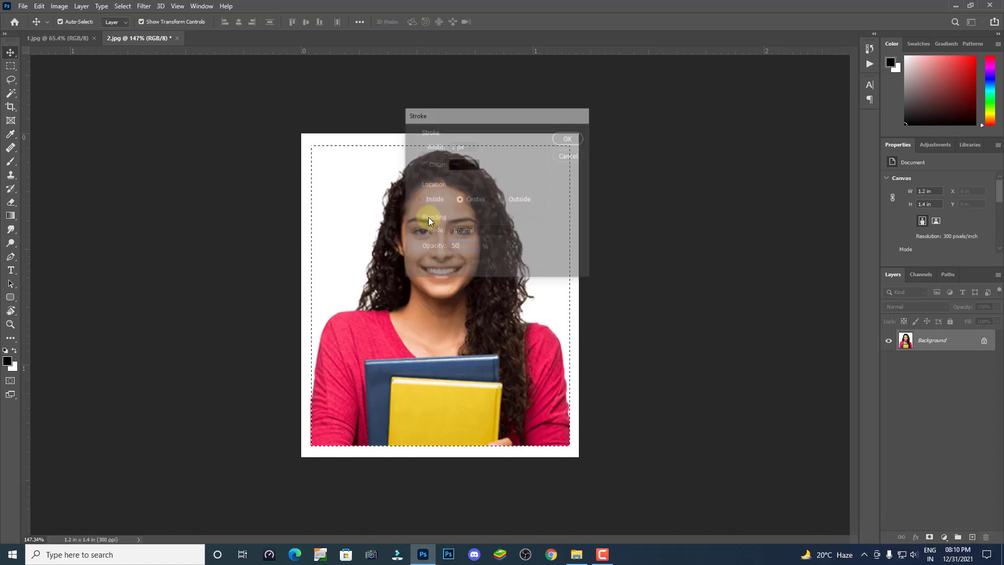
# Step: Add a 1 px black centered stroke border around the passport photo via Edit > Stroke
pyautogui.click(145, 5)
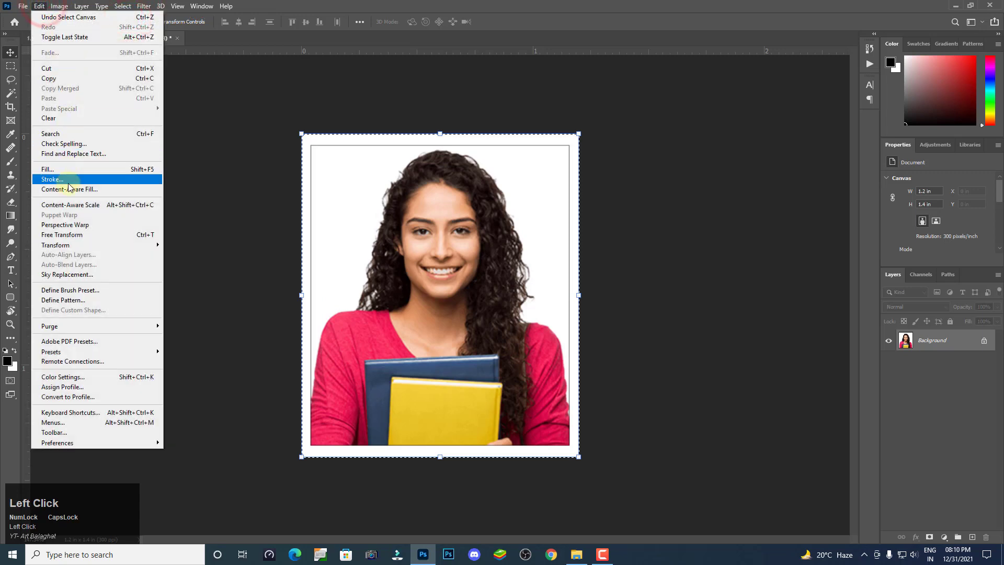
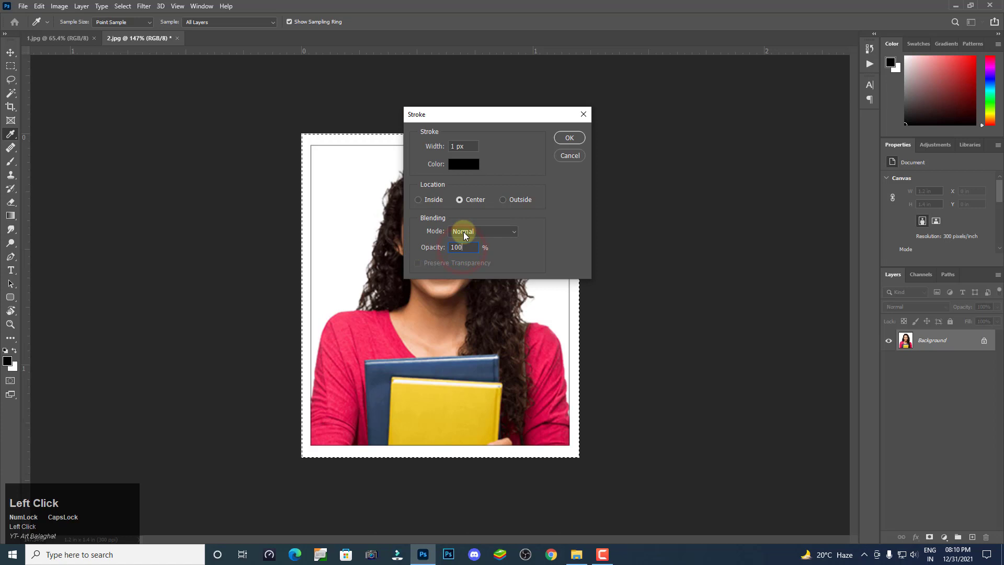
pyautogui.press('Return')
pyautogui.click(136, 7)
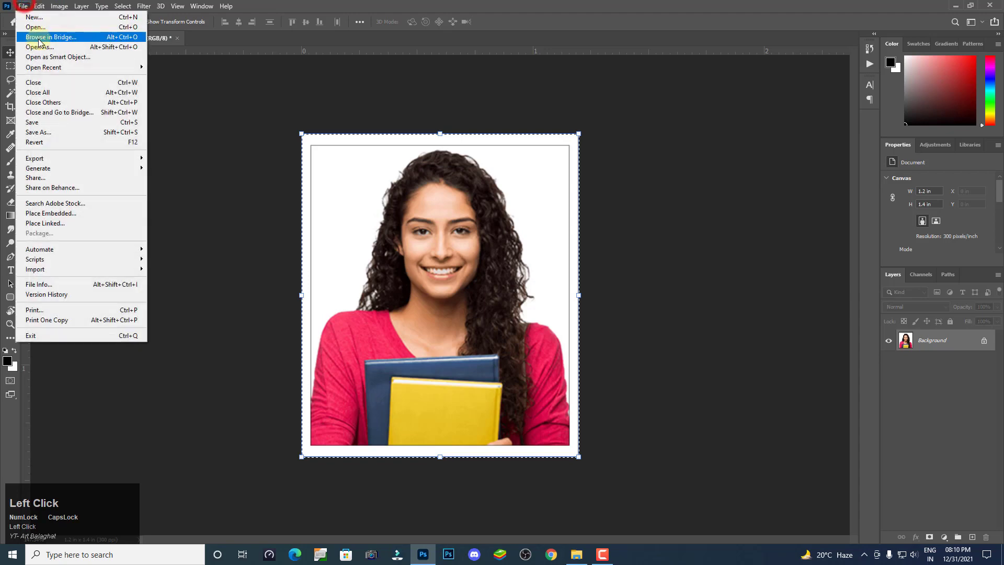
# Step: Copy the photo onto a new 4 × 6 inch portrait page and build a top row of three copies
pyautogui.press('ctrl+d')
pyautogui.click(25, 14)
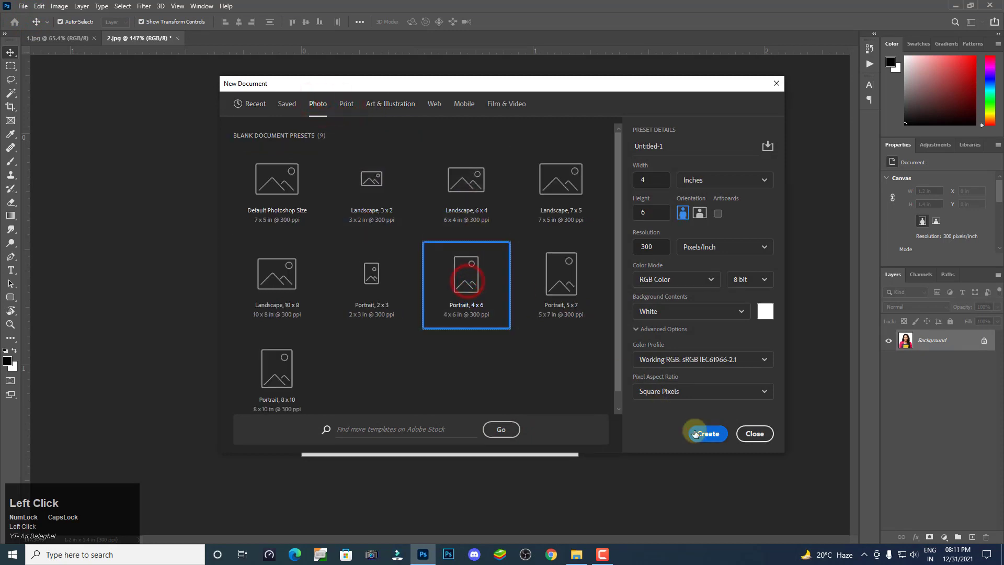
pyautogui.press('ctrl+v')
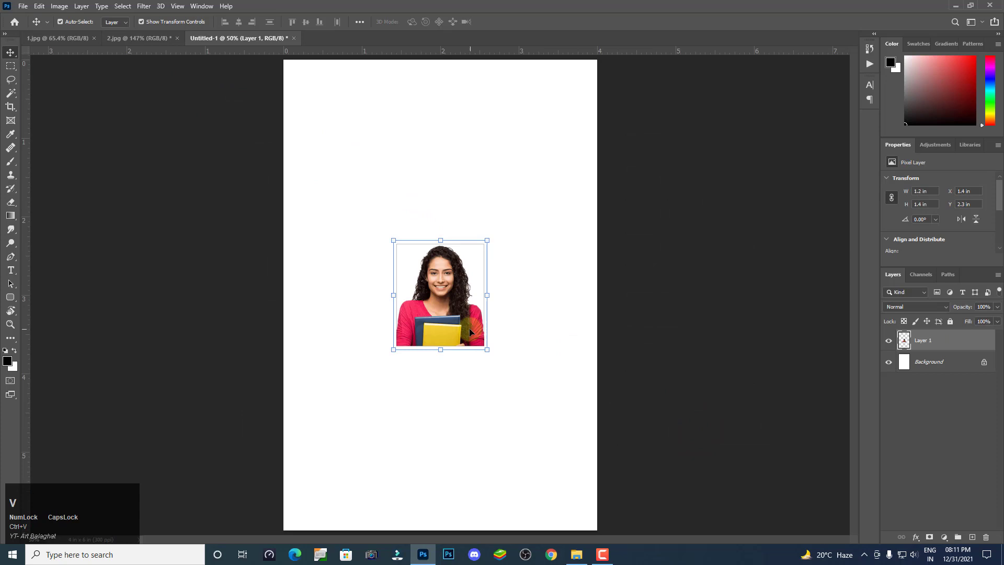
pyautogui.moveTo(460, 311); pyautogui.dragTo(359, 139)
pyautogui.moveTo(359, 139); pyautogui.dragTo(524, 120)
pyautogui.press('Right')
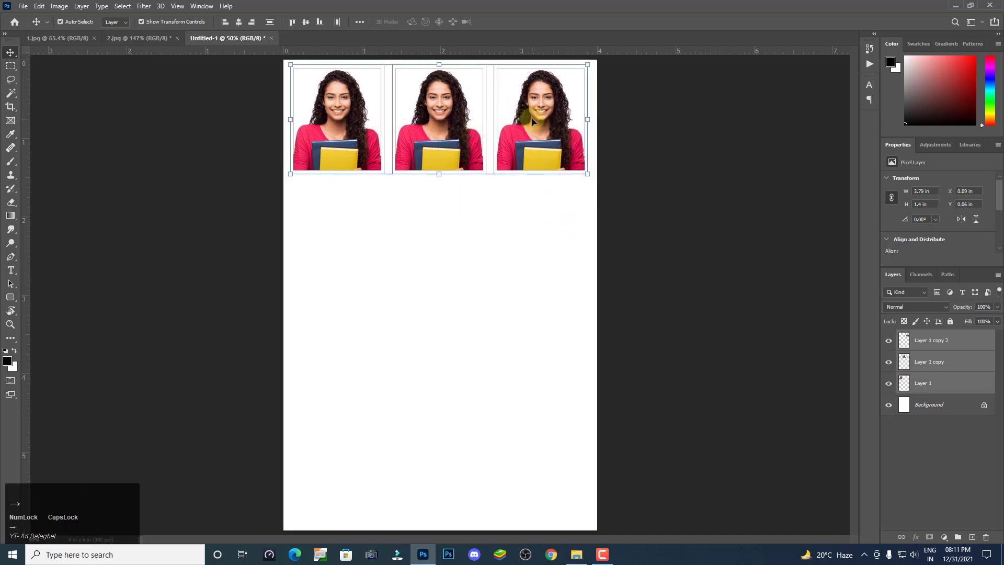
# Step: Duplicate the row down the page into a three-by-four grid of twelve photos and flatten the image
pyautogui.click(551, 149)
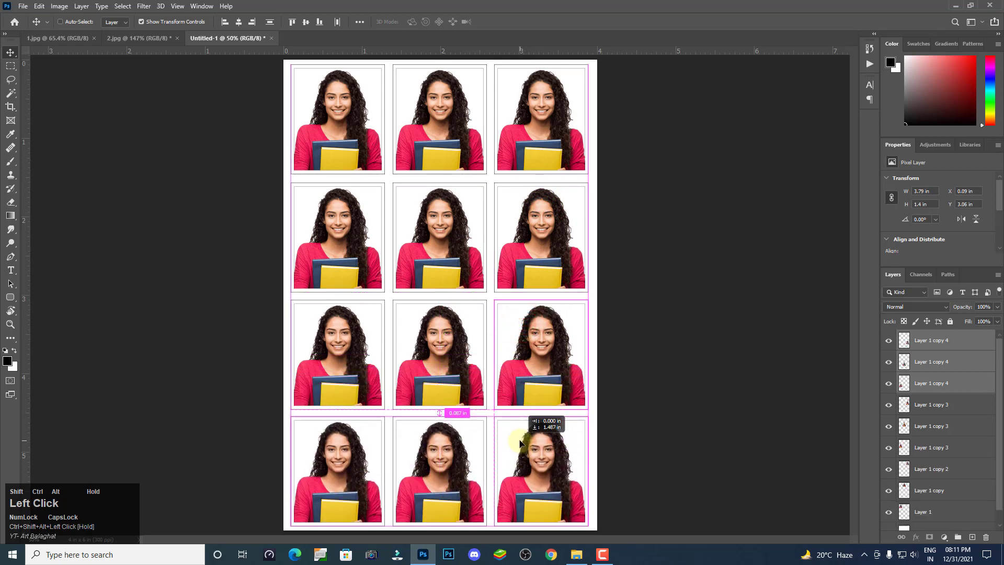
pyautogui.press('Up')
pyautogui.click(514, 409)
pyautogui.press('Up')
pyautogui.click(613, 234)
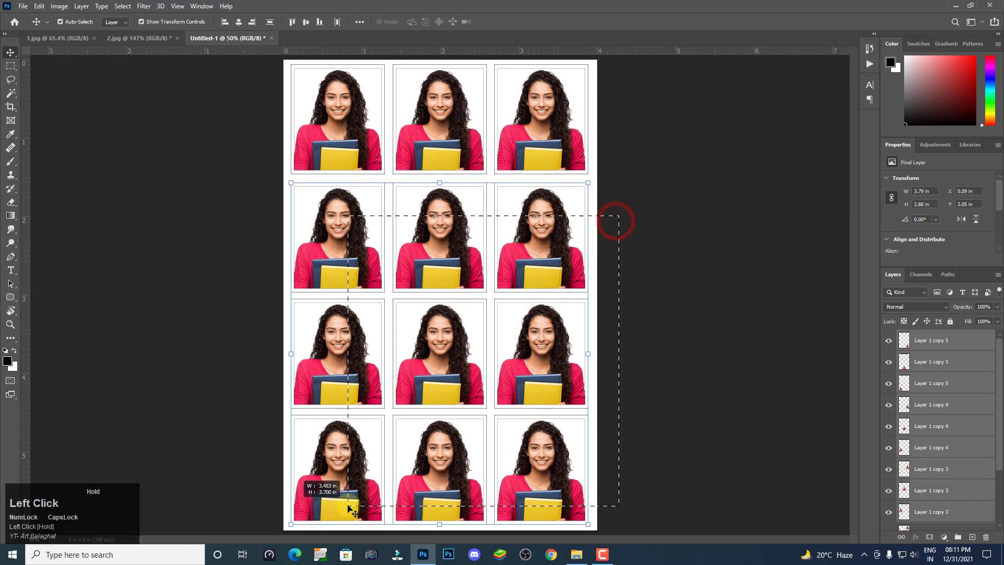
pyautogui.press('Up')
pyautogui.click(570, 163)
pyautogui.press('Down')
pyautogui.click(686, 318)
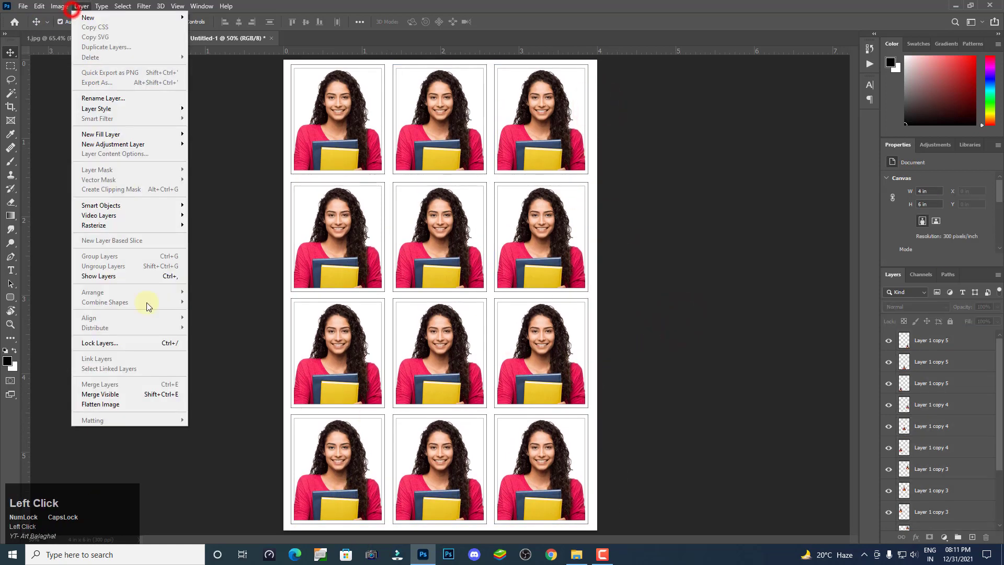
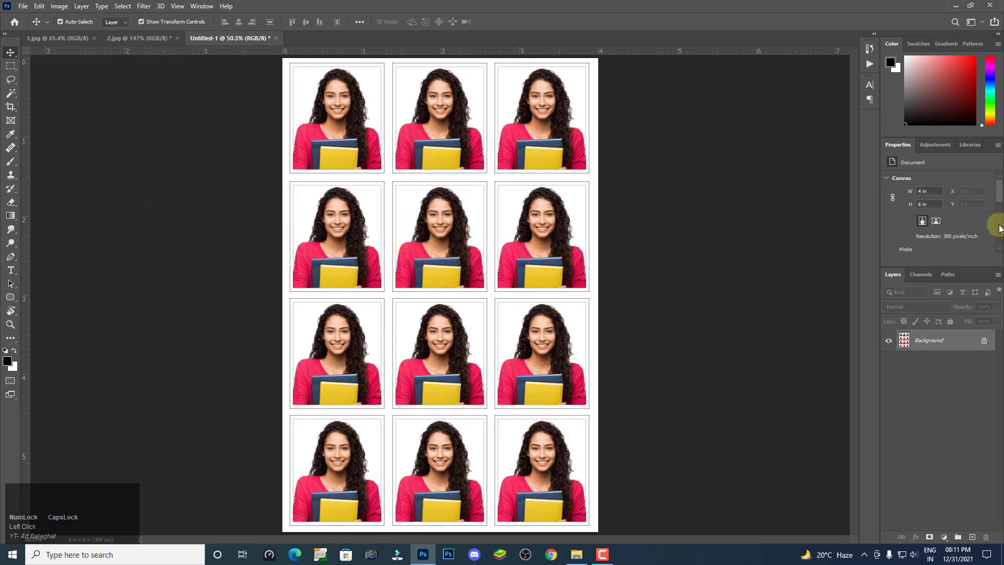
# Step: Save the twelve-photo sheet as a JPG file
pyautogui.click(27, 15)
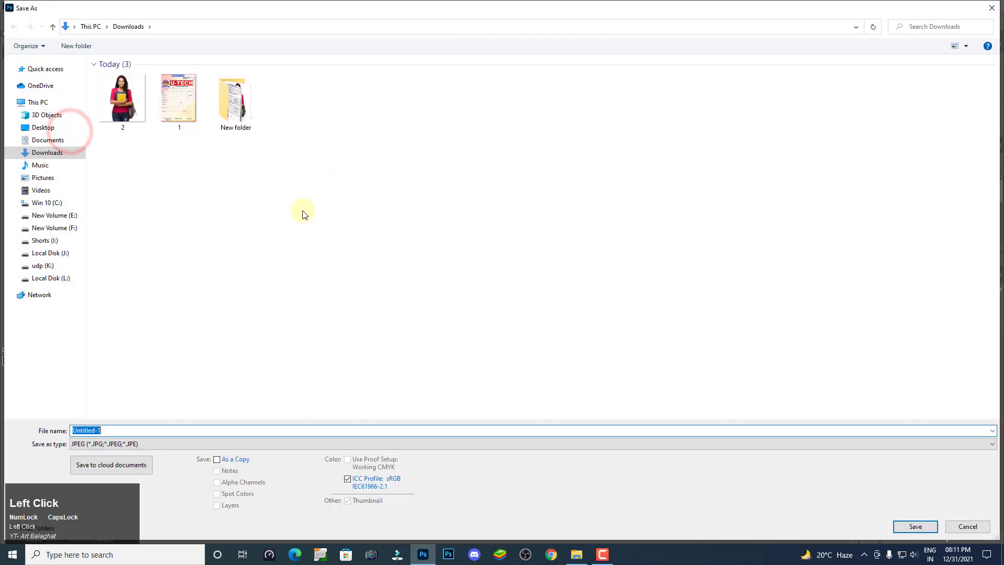
pyautogui.press('Down')
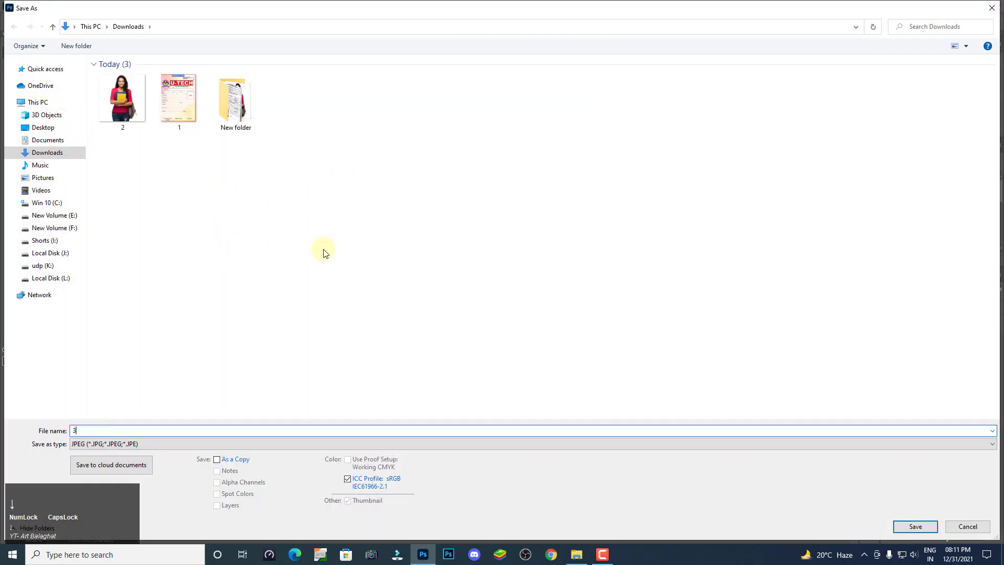
pyautogui.click(569, 138)
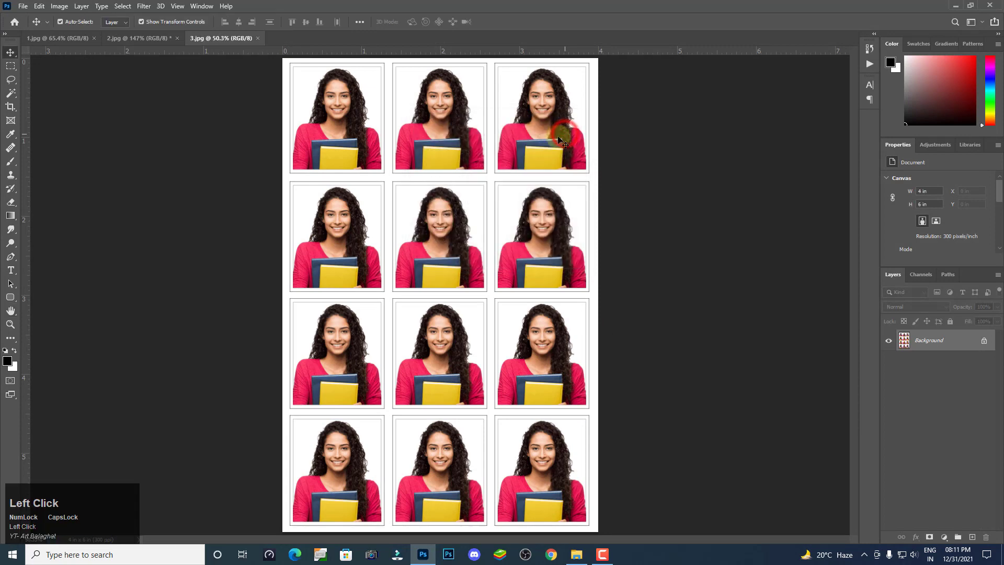
# Step: Close the student photo document without saving, leaving only the admission form open
pyautogui.press('ctrl+w')
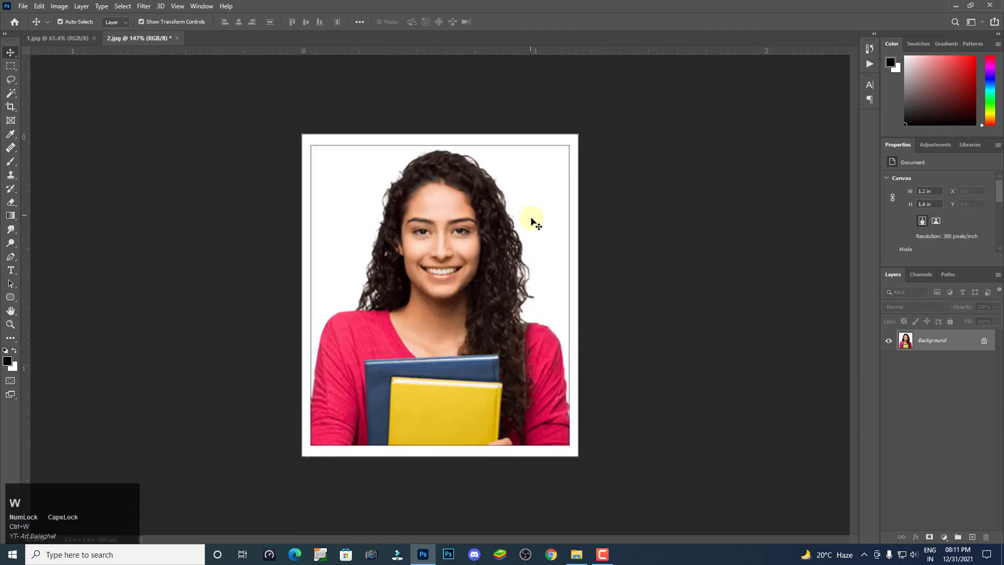
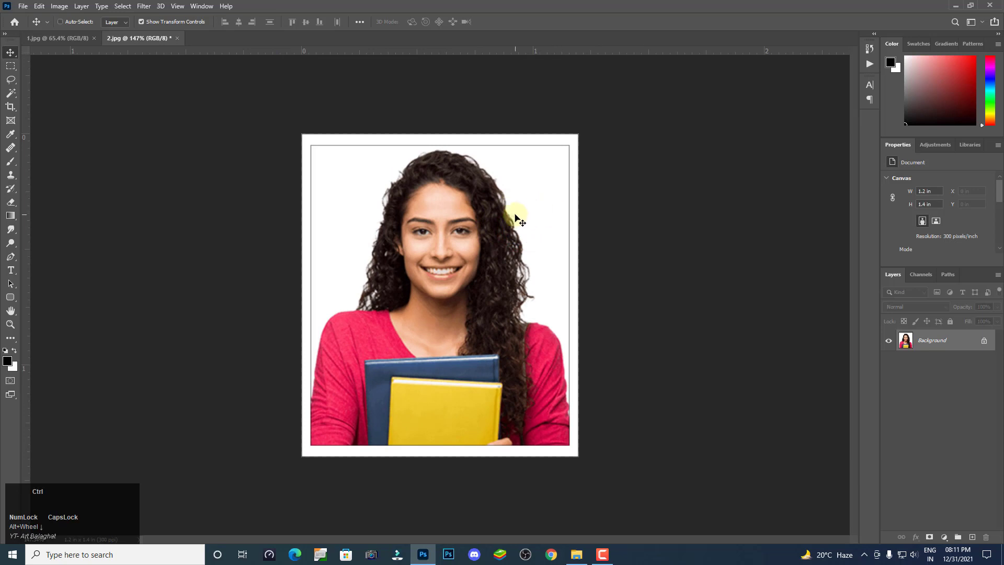
pyautogui.press('ctrl+w')
pyautogui.click(510, 214)
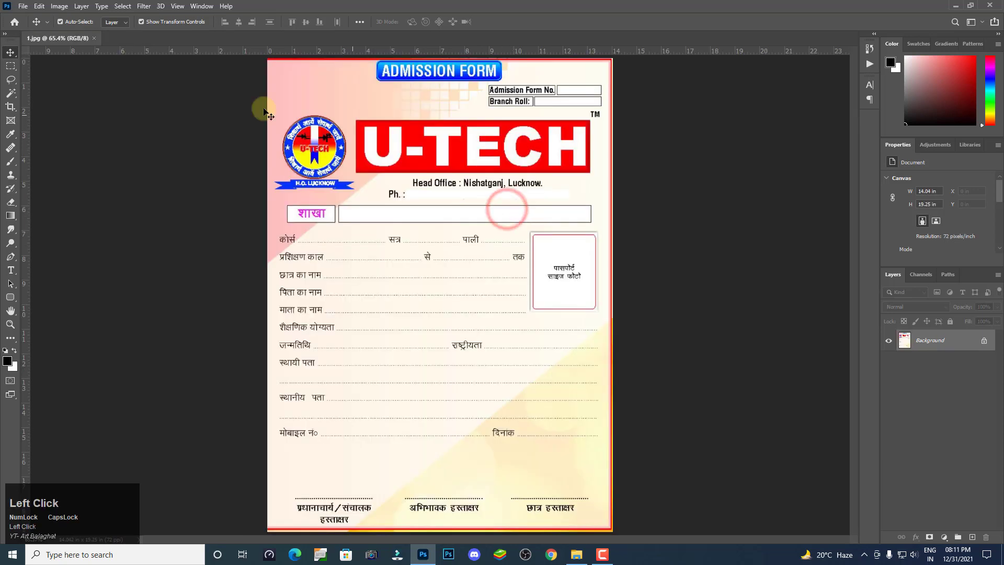
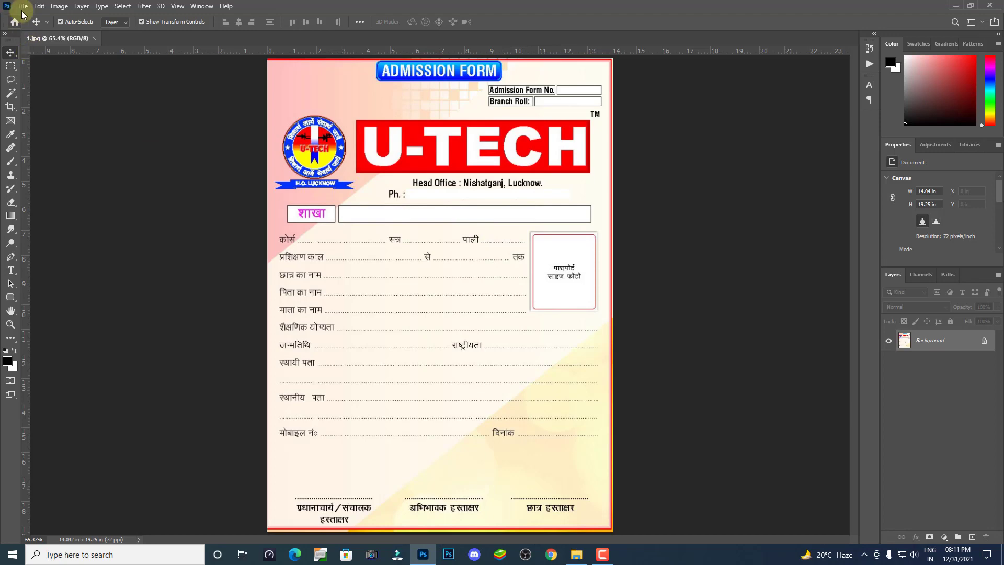
# Step: Browse the Downloads folder for the student photo to place in the form's photo box
pyautogui.click(25, 14)
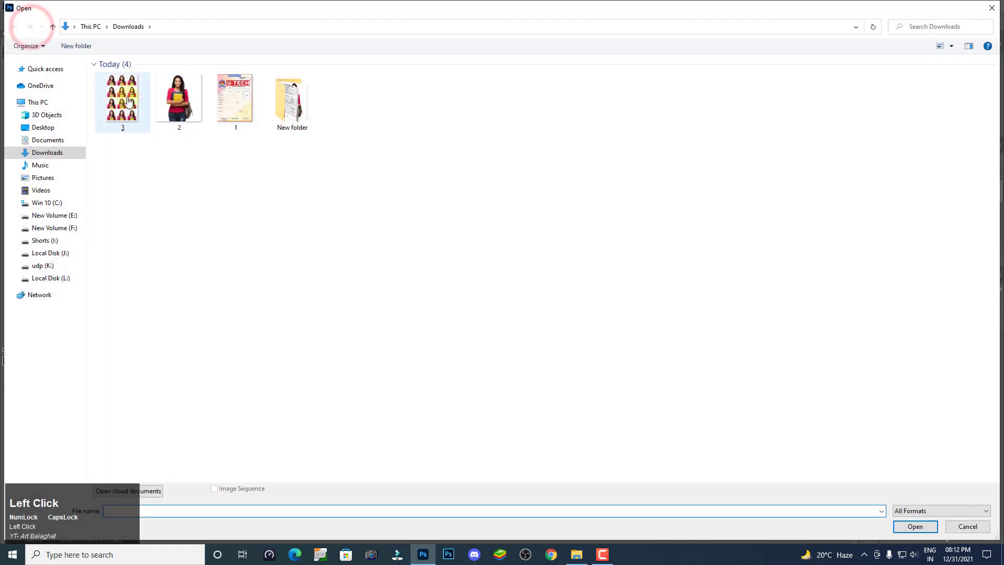
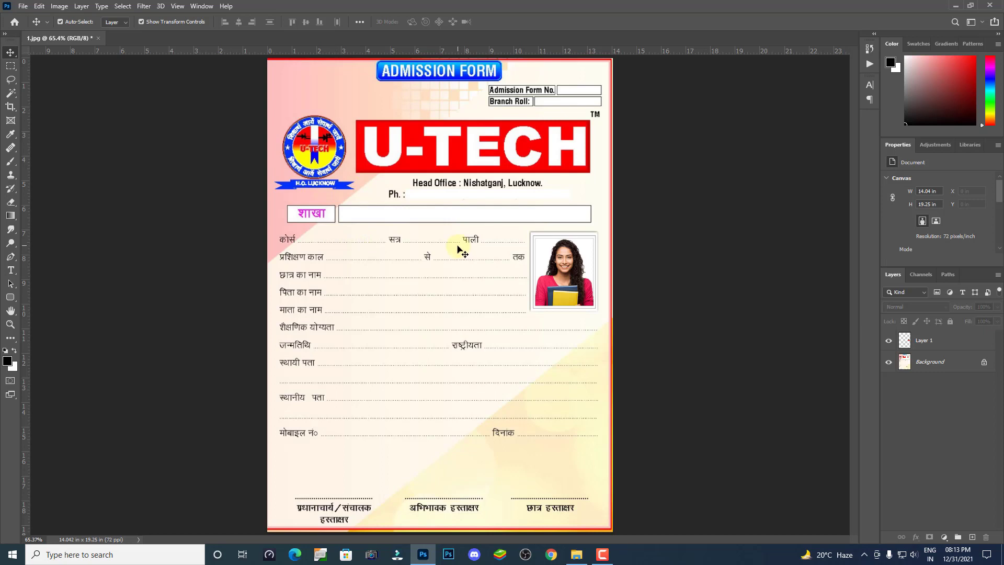
# Step: Add the student name text, then duplicate it onto the qualification and birth-date lines and retype each
pyautogui.click(17, 274)
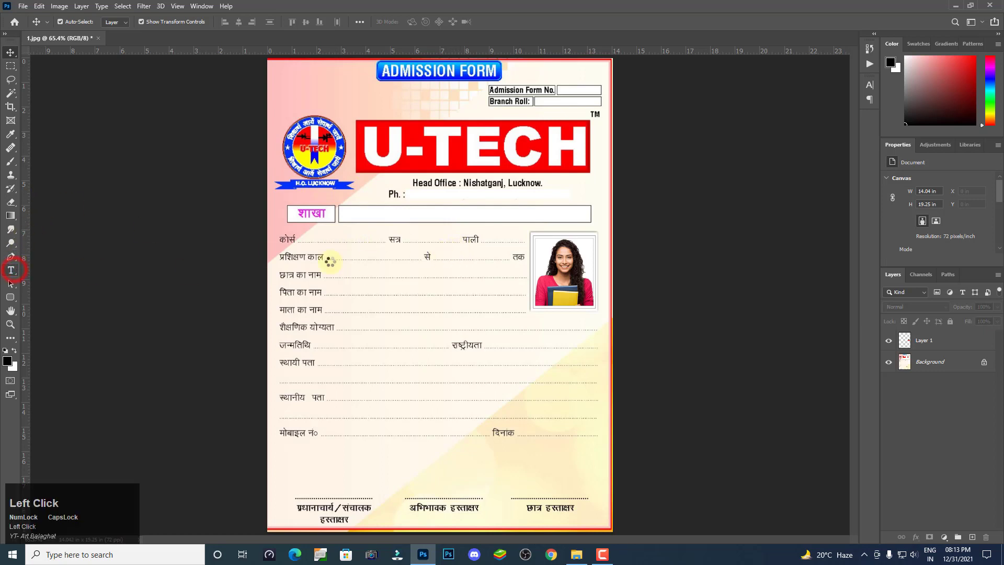
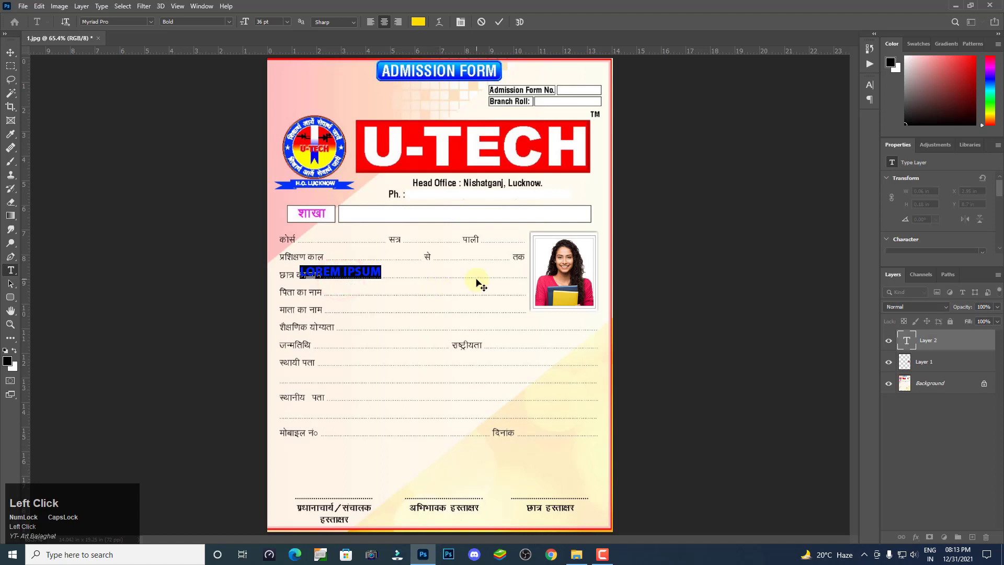
pyautogui.press('v')
pyautogui.click(372, 266)
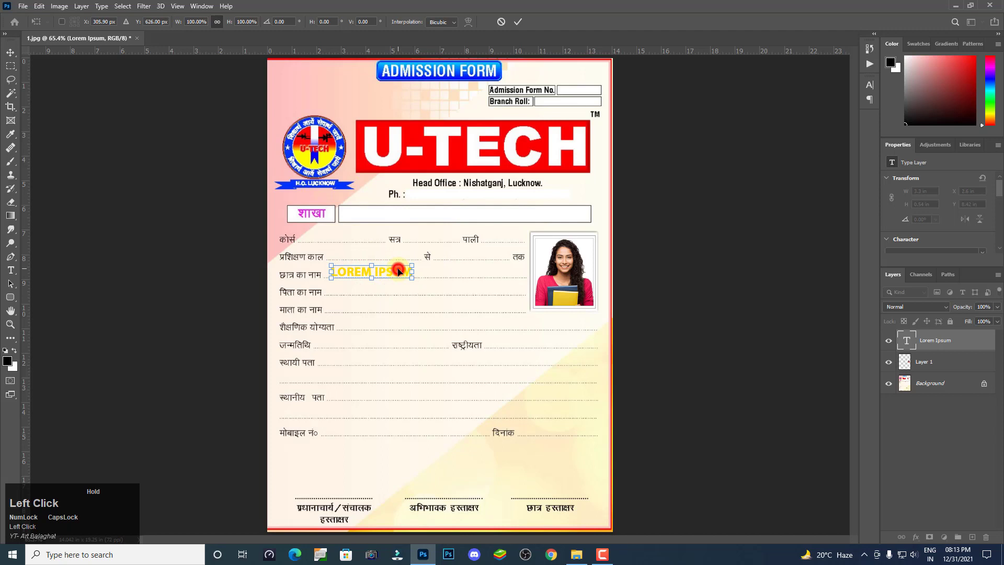
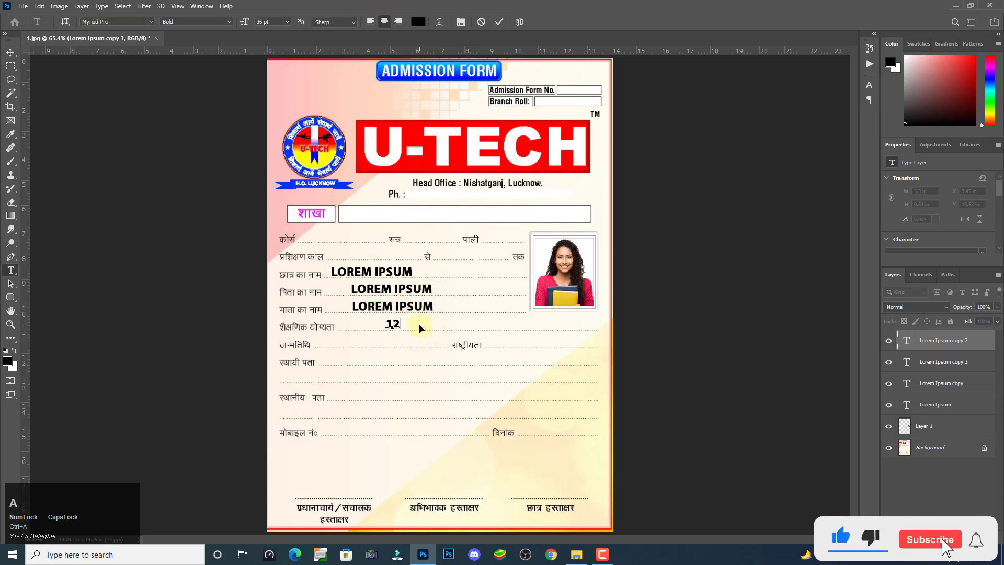
pyautogui.write('h')
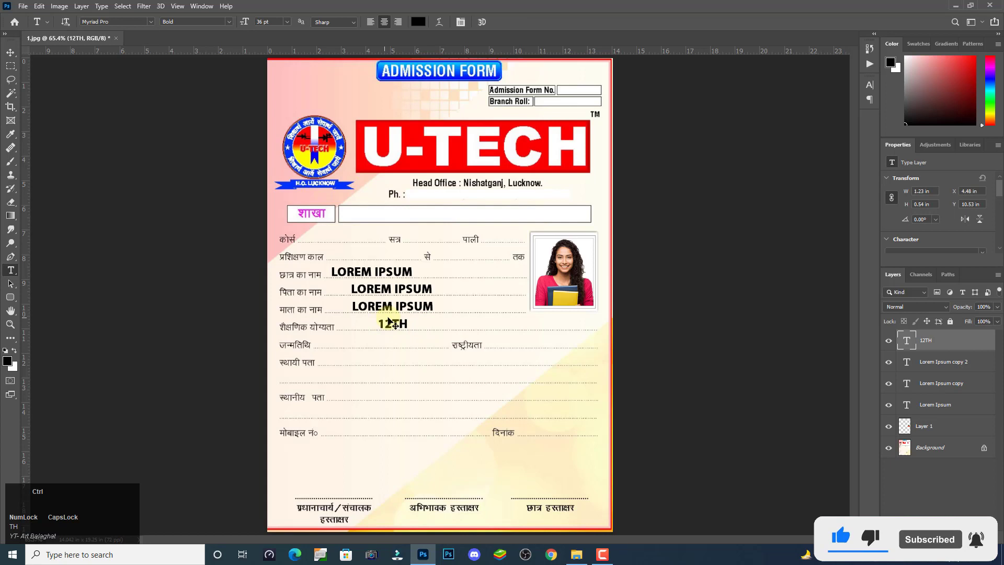
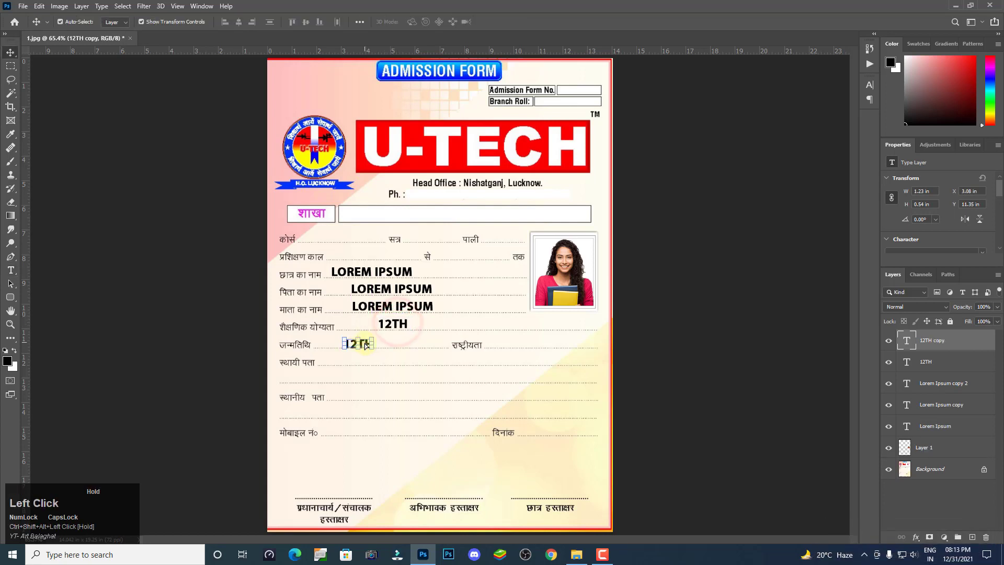
pyautogui.write('t')
pyautogui.click(371, 341)
pyautogui.press('ctrl+a')
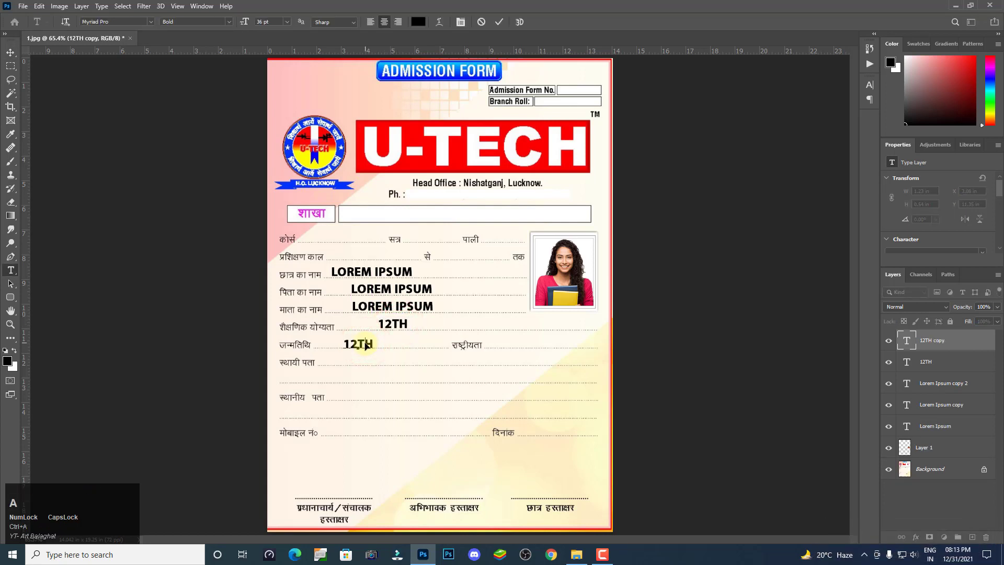
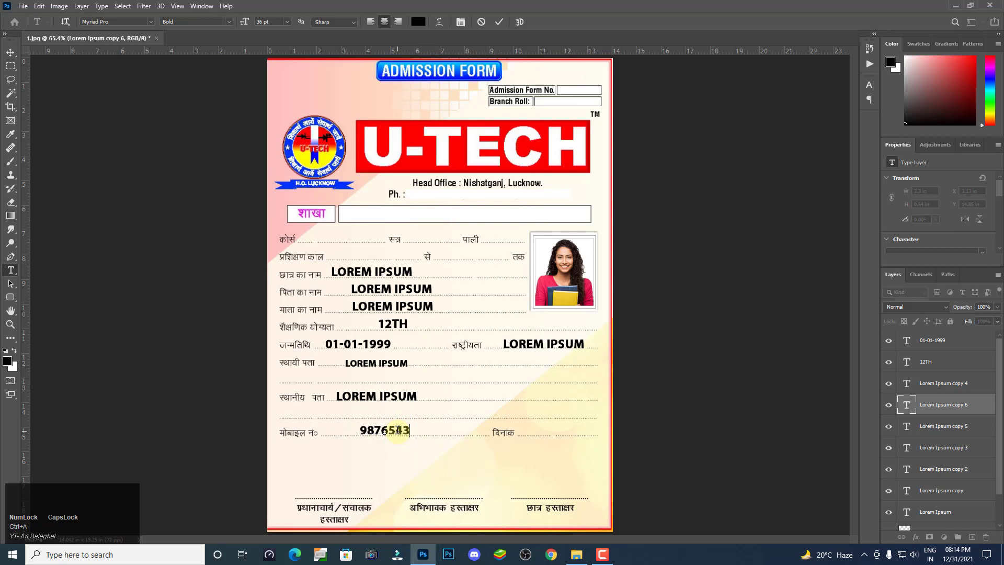
# Step: Fill the mobile number line, then duplicate it onto the date line as 12/31/2021 and commit
pyautogui.press('v')
pyautogui.click(434, 431)
pyautogui.press('t')
pyautogui.press('ctrl+a')
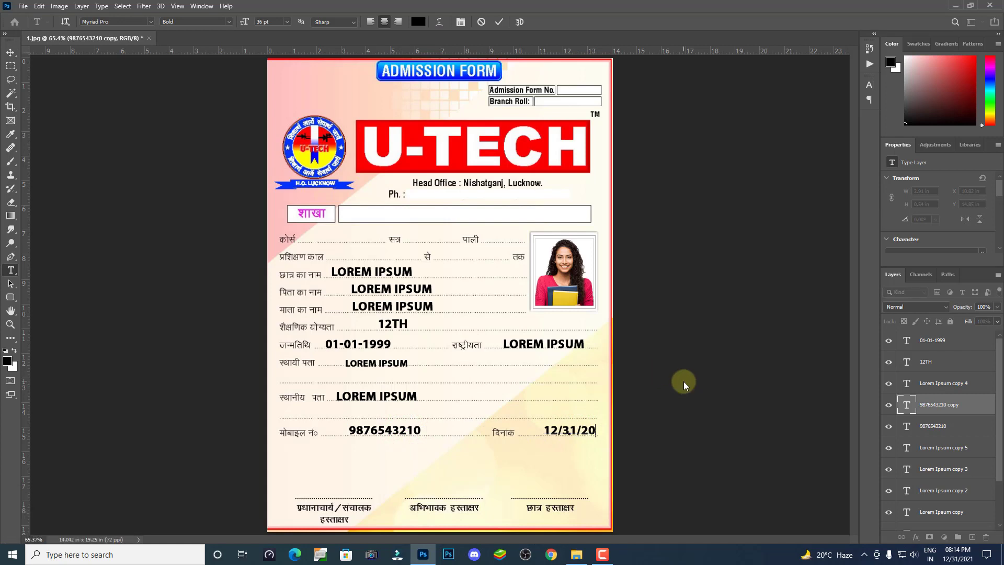
pyautogui.press('v')
pyautogui.press('ctrl+shift+Left')
pyautogui.press('ctrl+shift+Down')
pyautogui.press('ctrl+Left')
pyautogui.press('ctrl+Down')
pyautogui.press('v')
pyautogui.scroll(-3)
pyautogui.click(617, 365)
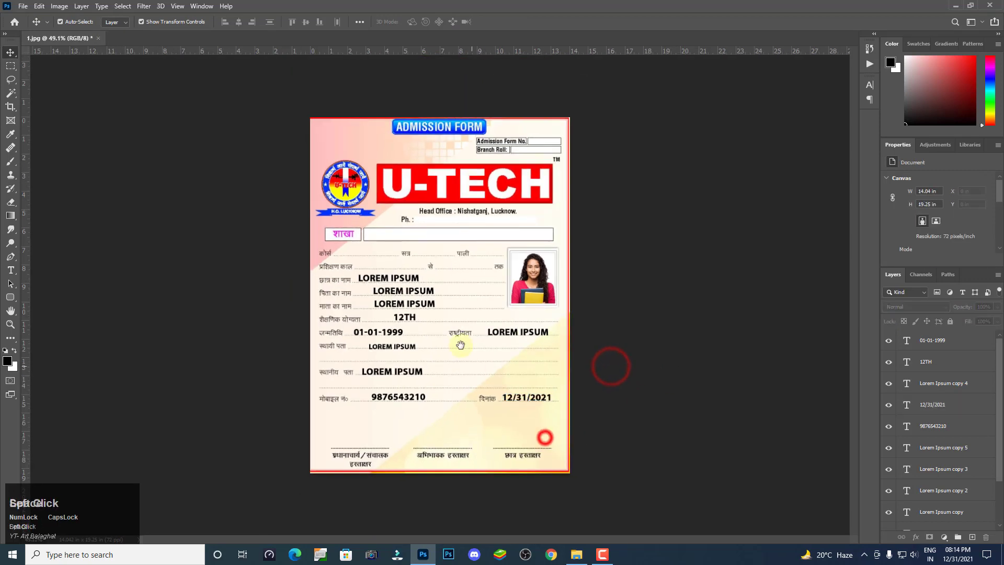
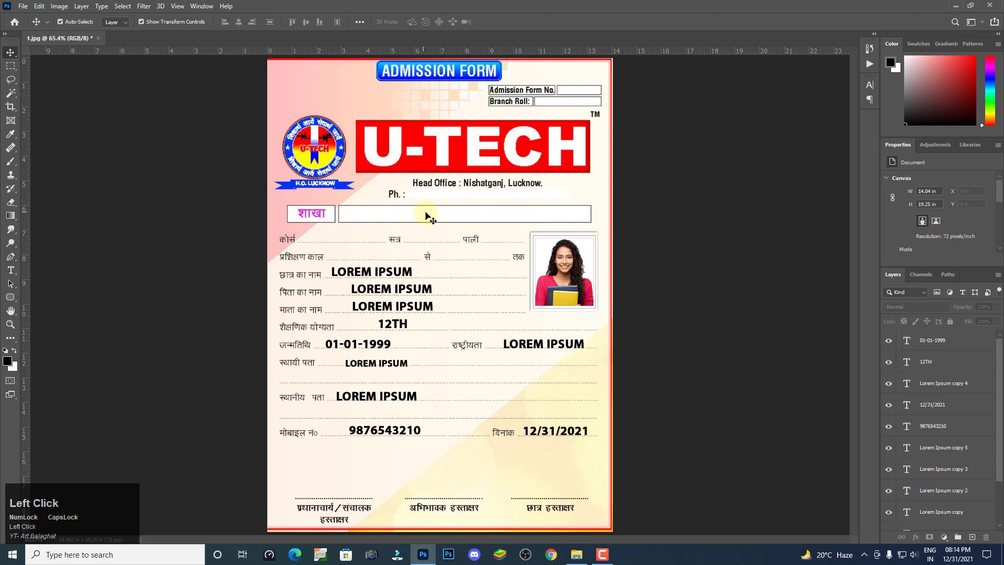
# Step: Save the filled form as JPEG file 5 in Downloads and check it in File Explorer
pyautogui.click(28, 5)
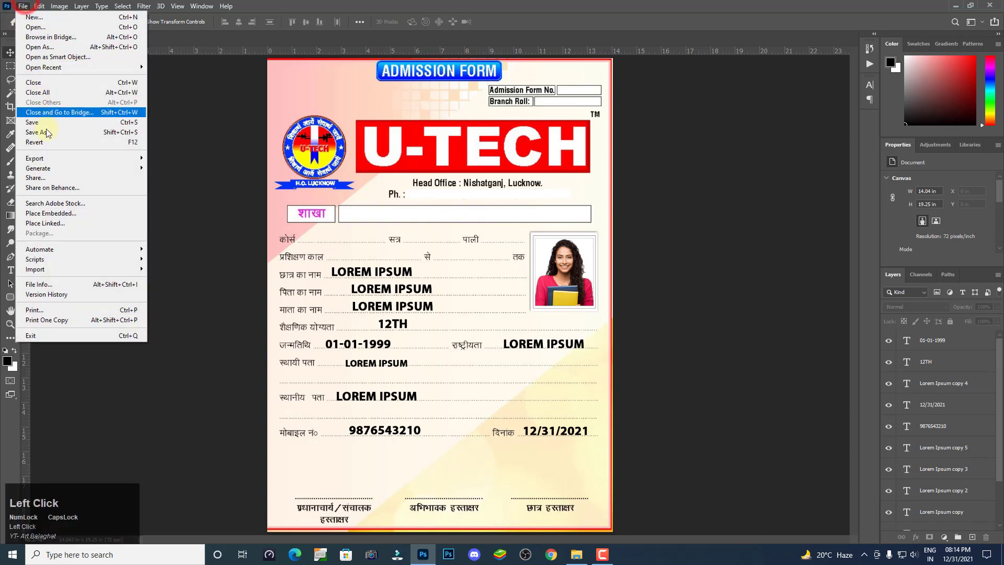
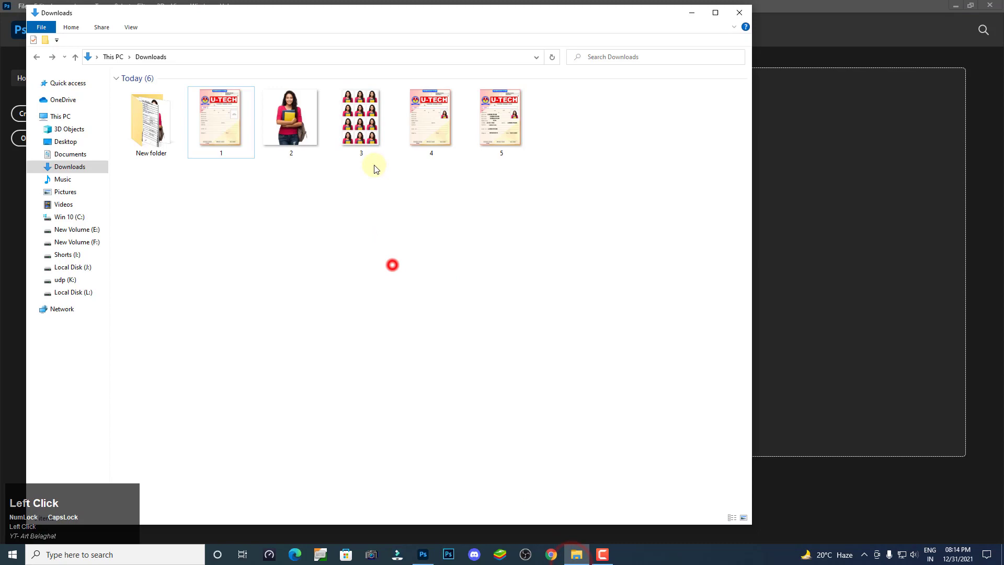
pyautogui.rightClick(403, 262)
pyautogui.click(446, 300)
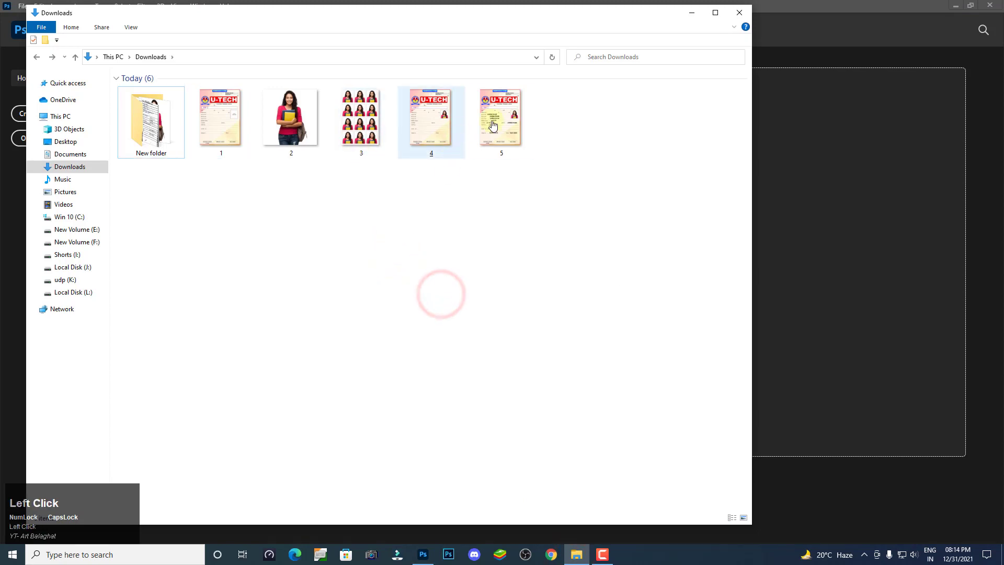
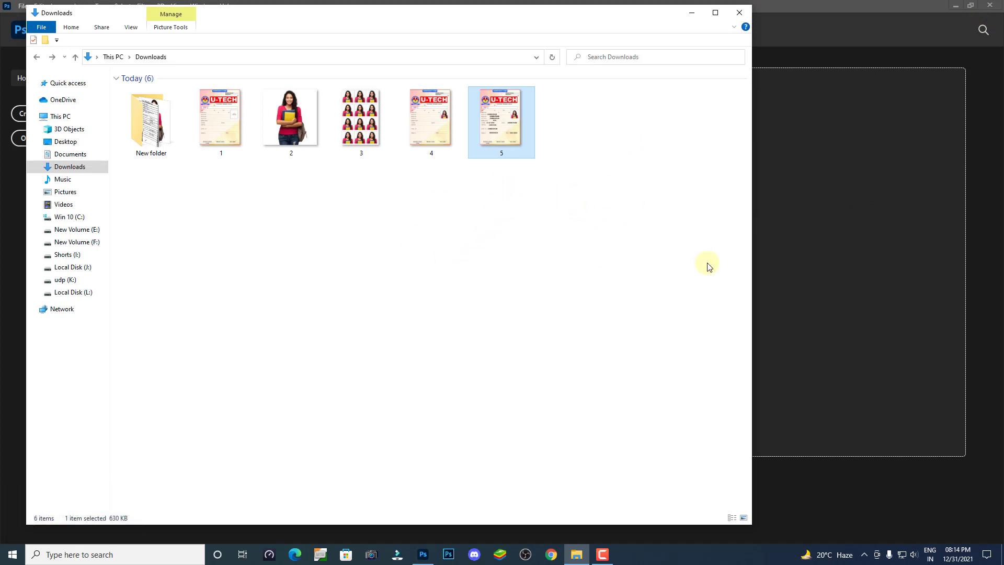
# Step: Reopen image 5 and choose Photoshop PDF as the Save As format for 05 in Downloads
pyautogui.moveTo(535, 127); pyautogui.dragTo(31, 13)
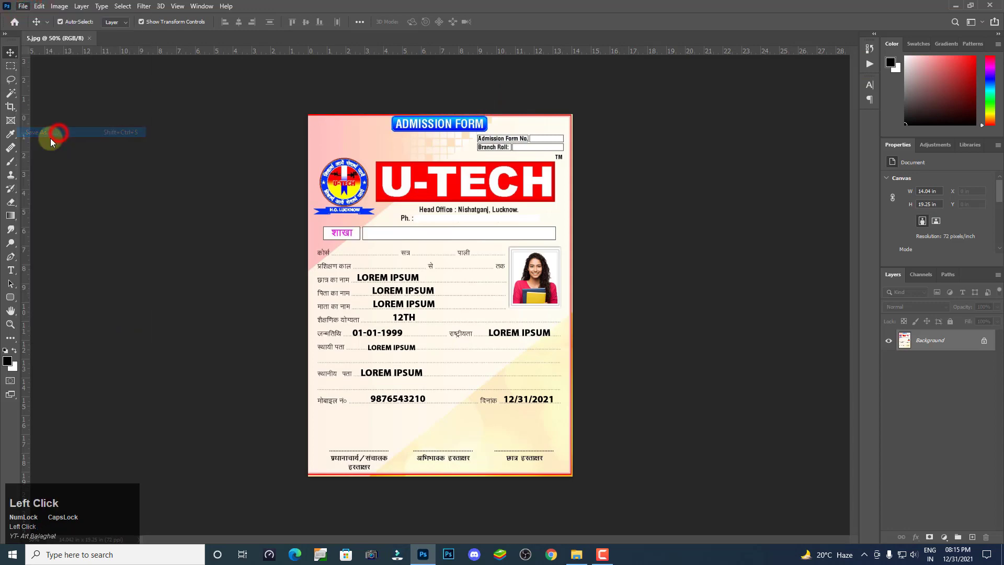
pyautogui.scroll(-3)
pyautogui.click(101, 445)
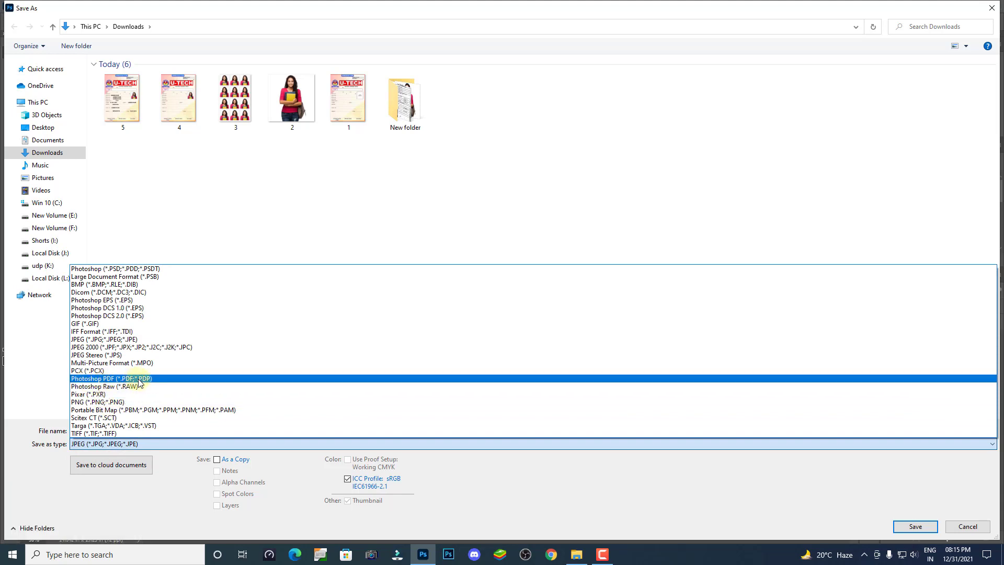
pyautogui.click(150, 383)
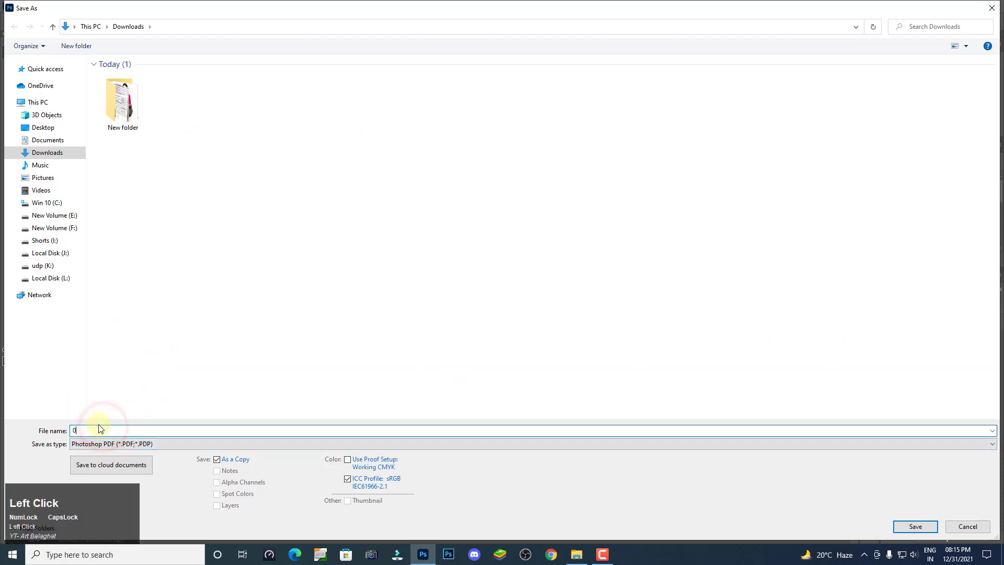
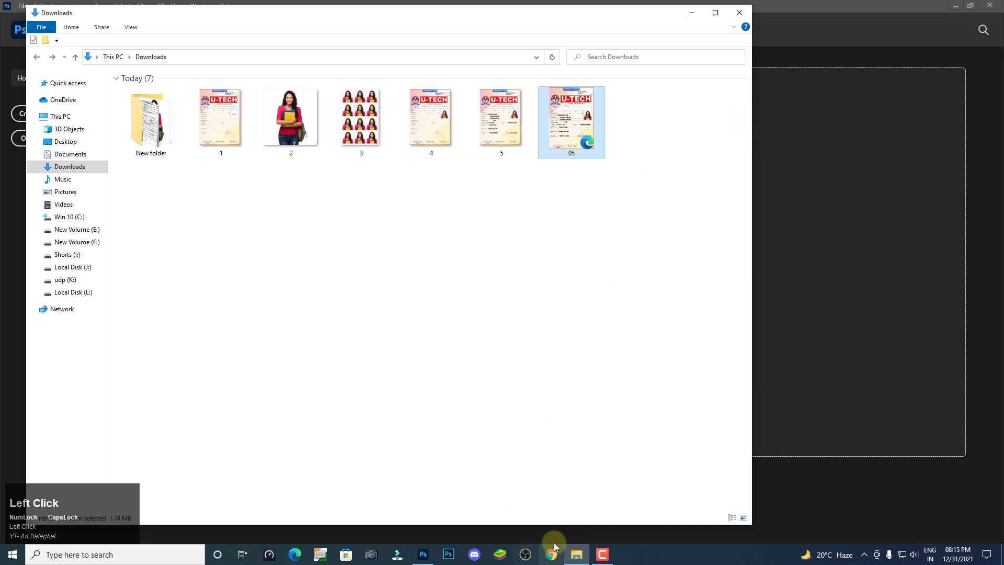
# Step: View the saved 05.pdf admission form in Microsoft Edge and shrink the browser over the workspace
pyautogui.rightClick(550, 553)
pyautogui.click(532, 497)
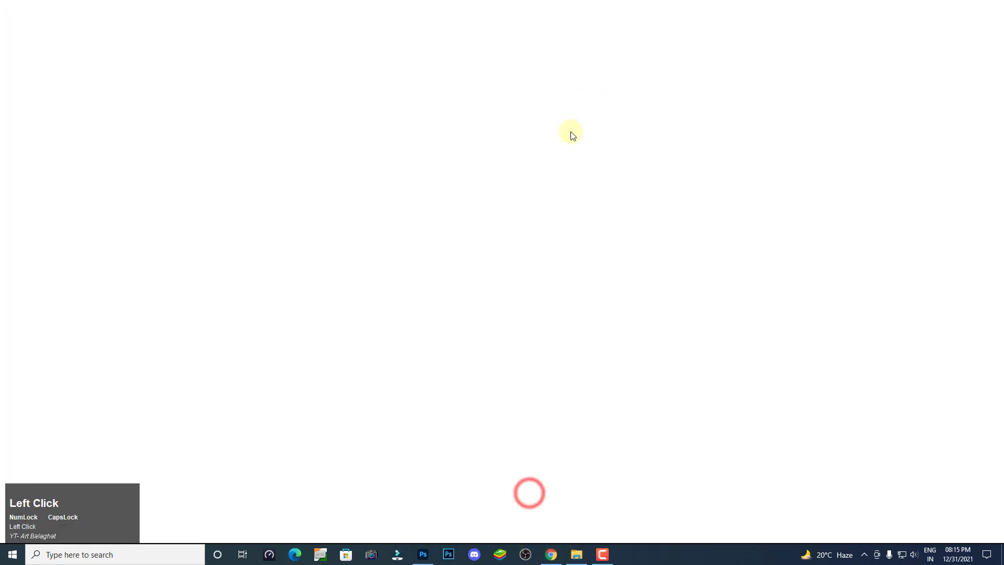
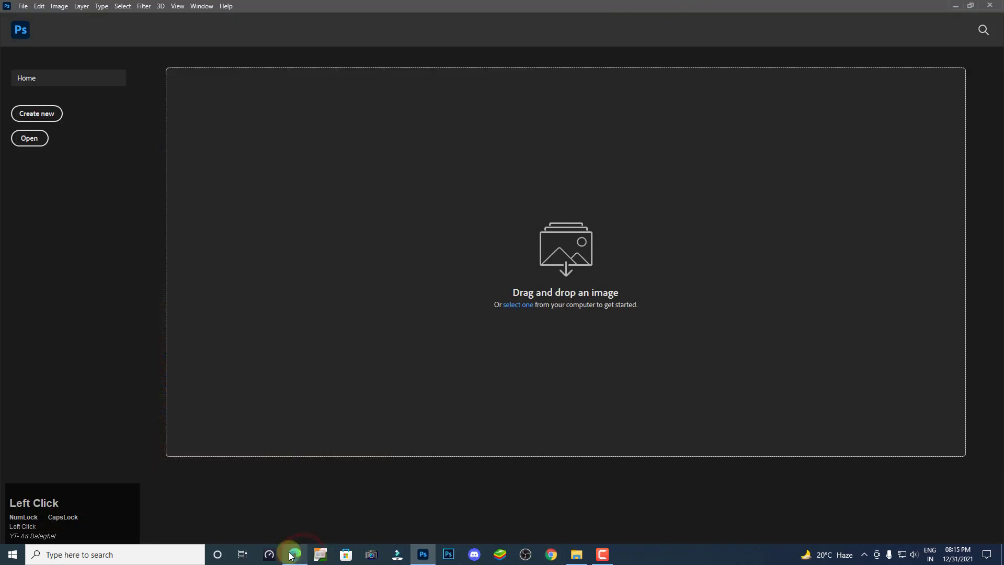
pyautogui.scroll(-3)
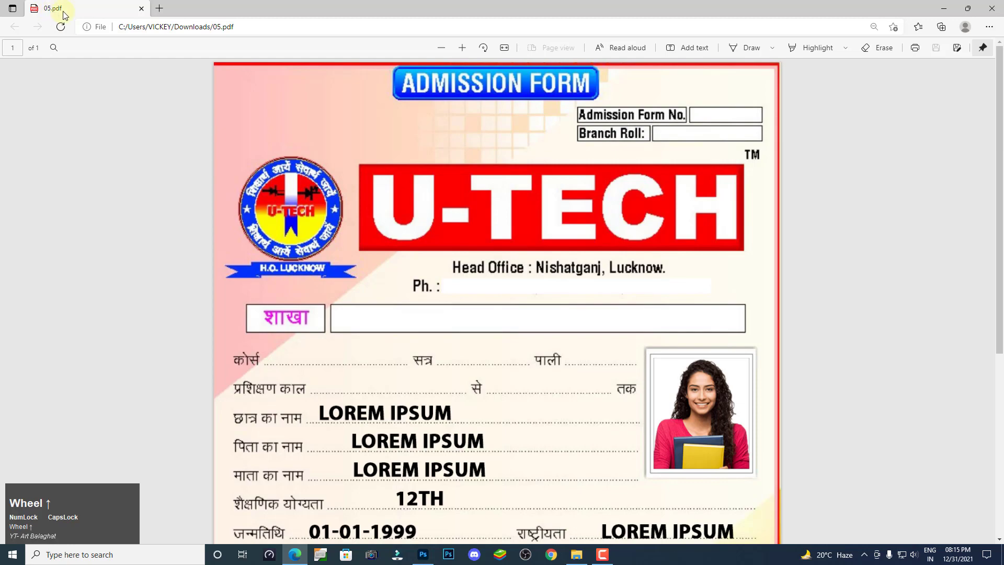
pyautogui.click(338, 7)
pyautogui.scroll(-3)
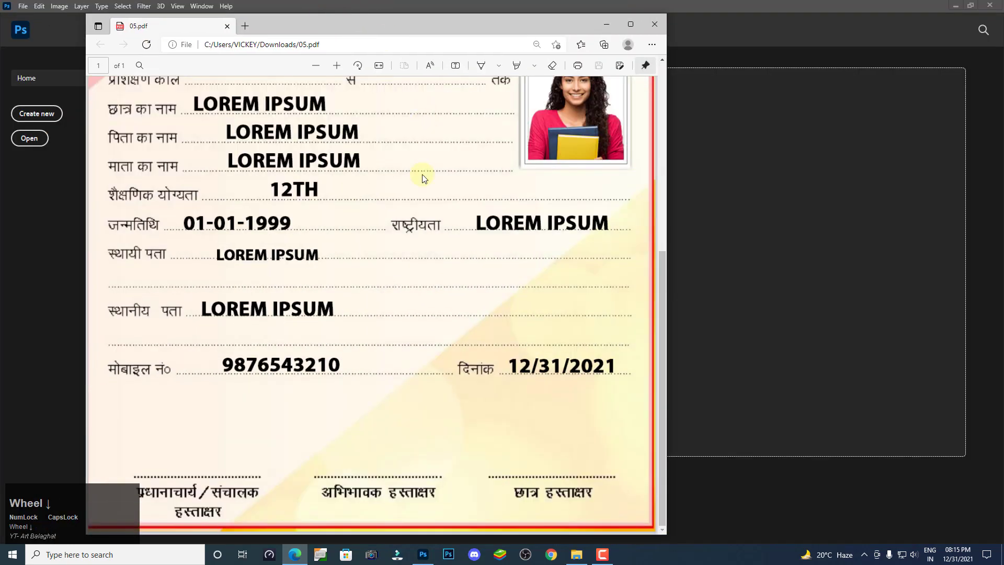
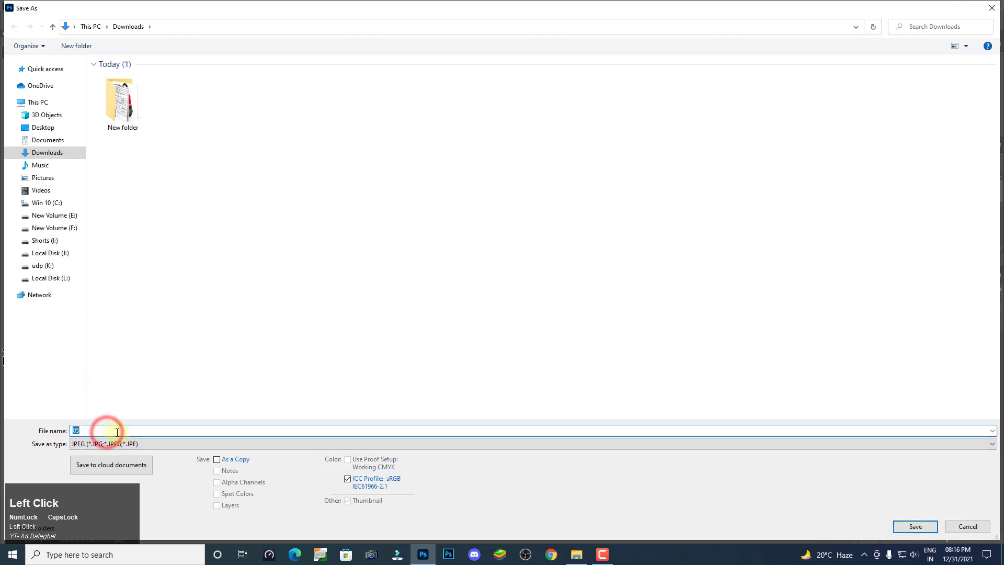
# Step: Confirm the maximum-quality JPEG save and select both the 05 PDF and 5 JPG form files in Downloads
pyautogui.click(560, 142)
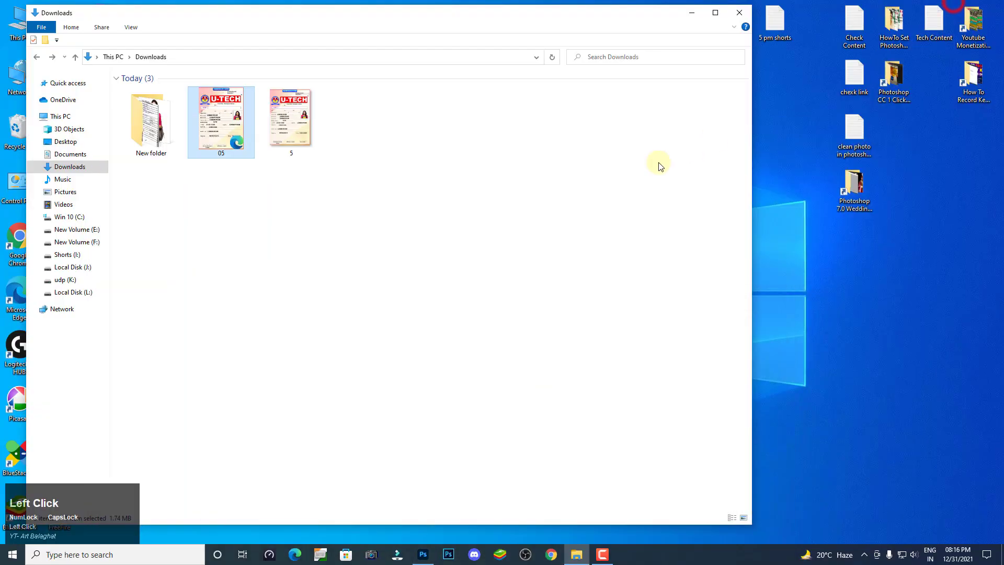
pyautogui.rightClick(296, 132)
pyautogui.click(316, 140)
pyautogui.click(426, 162)
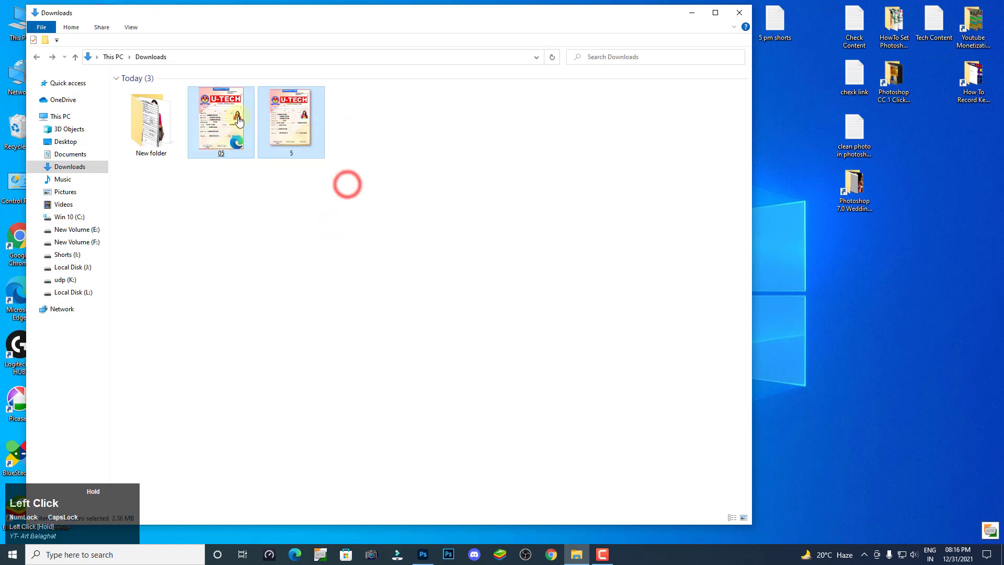
pyautogui.rightClick(305, 145)
pyautogui.click(341, 184)
# Step: Check 5.jpg in Photoshop, close the documents, then delete both form files leaving only New folder
pyautogui.rightClick(515, 236)
pyautogui.click(539, 273)
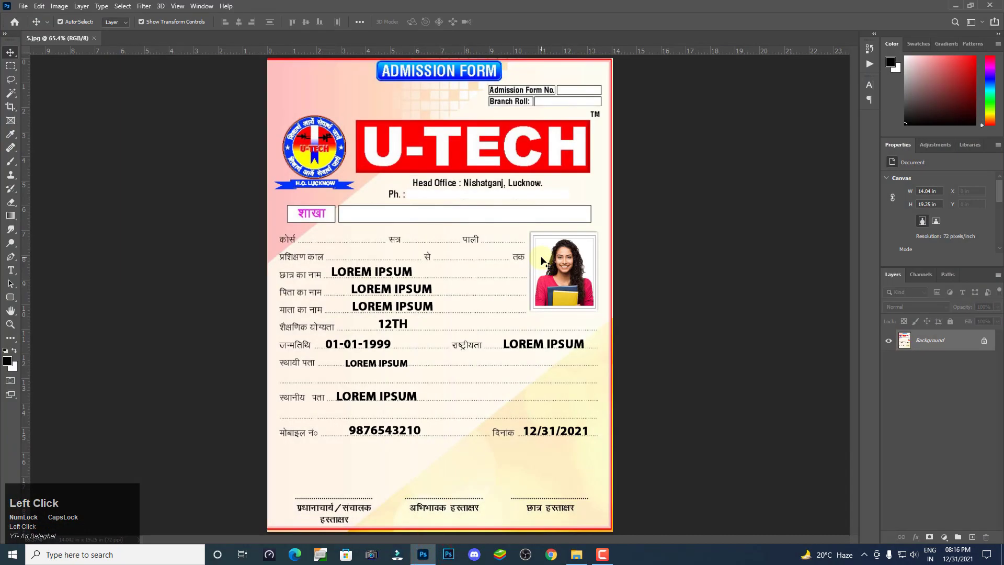
pyautogui.press('v')
pyautogui.press('ctrl+w')
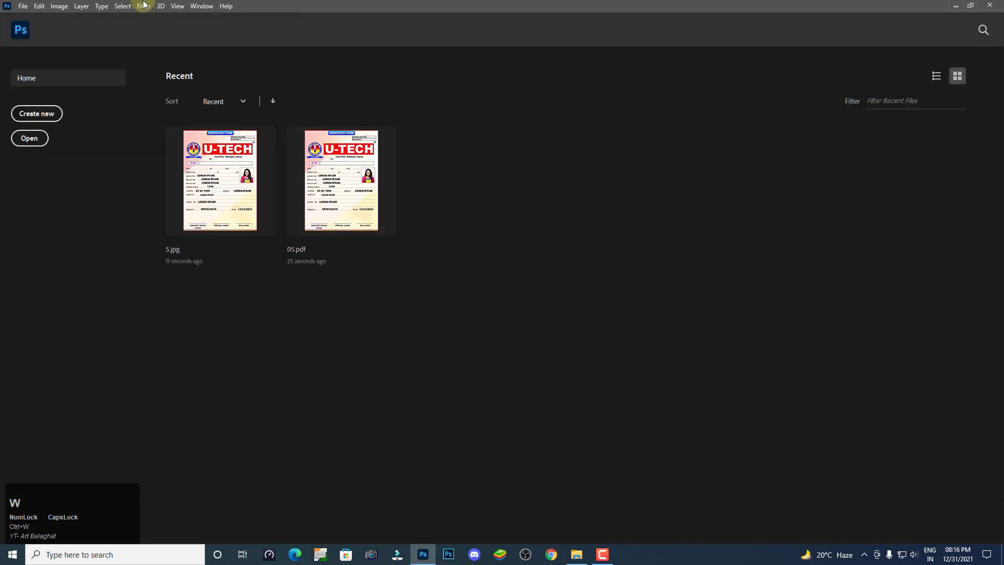
pyautogui.moveTo(31, 8); pyautogui.dragTo(218, 97)
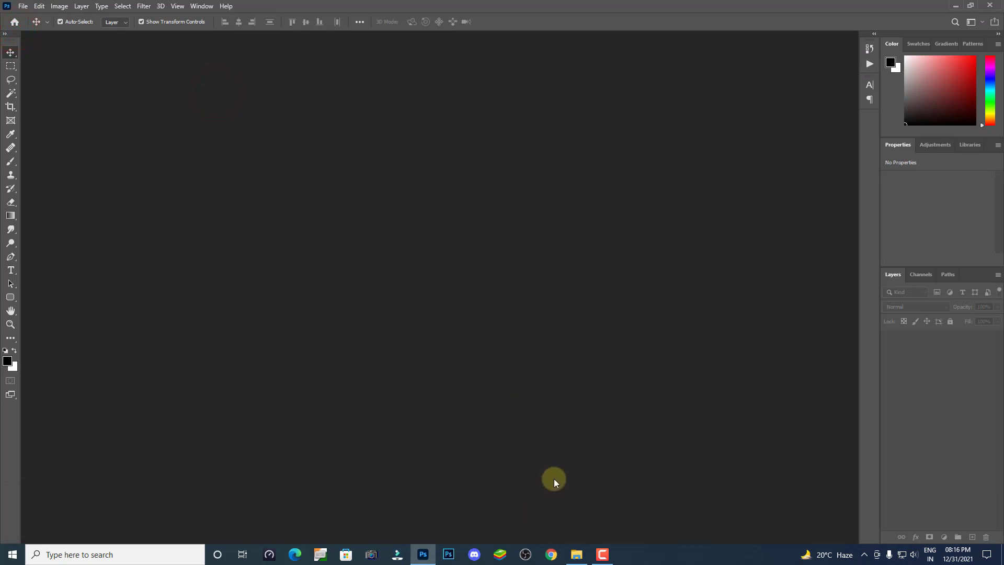
pyautogui.click(581, 548)
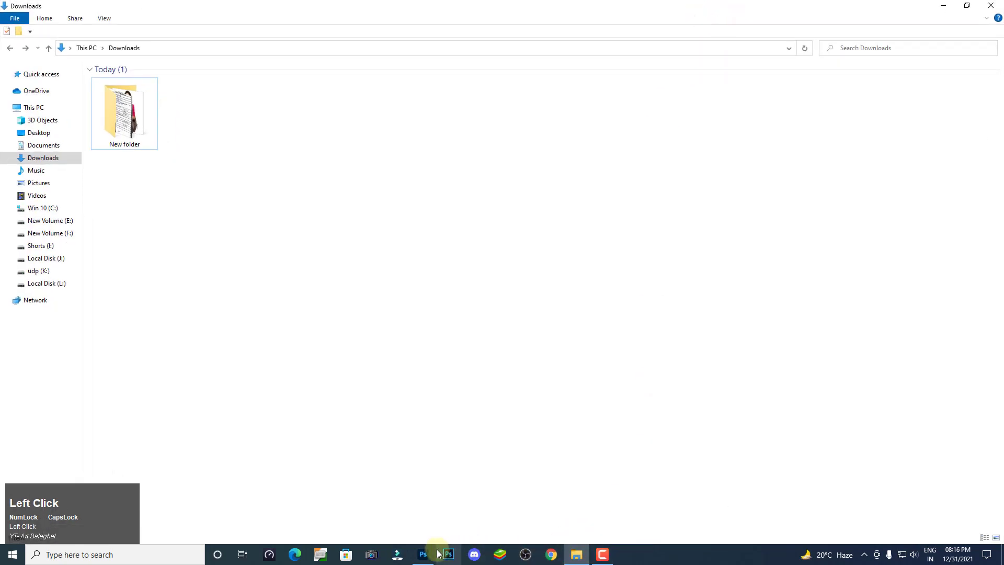
# Step: Launch Photoshop 7.0, try opening the 05 PDF and dismiss the could-not-open error
pyautogui.rightClick(427, 554)
pyautogui.click(431, 540)
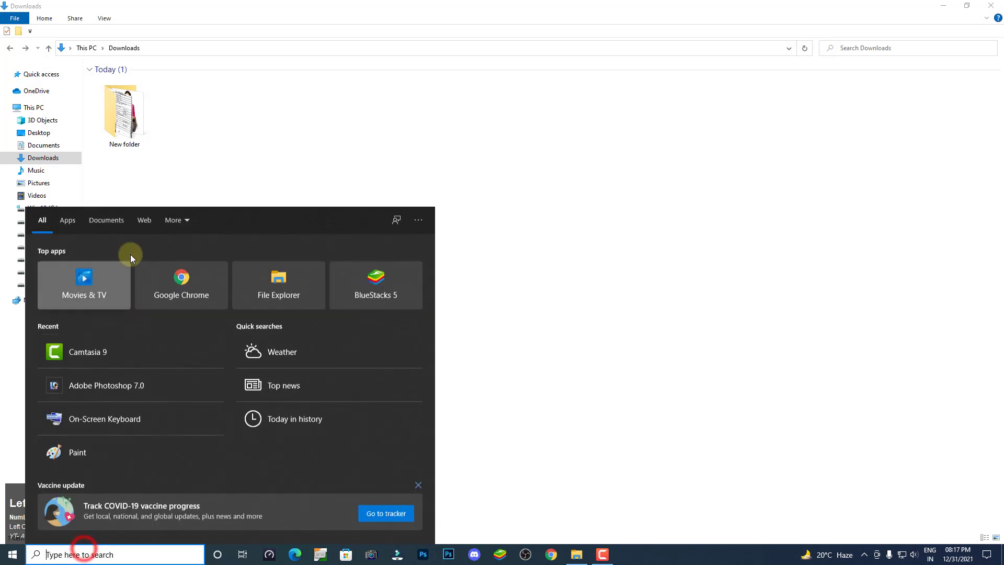
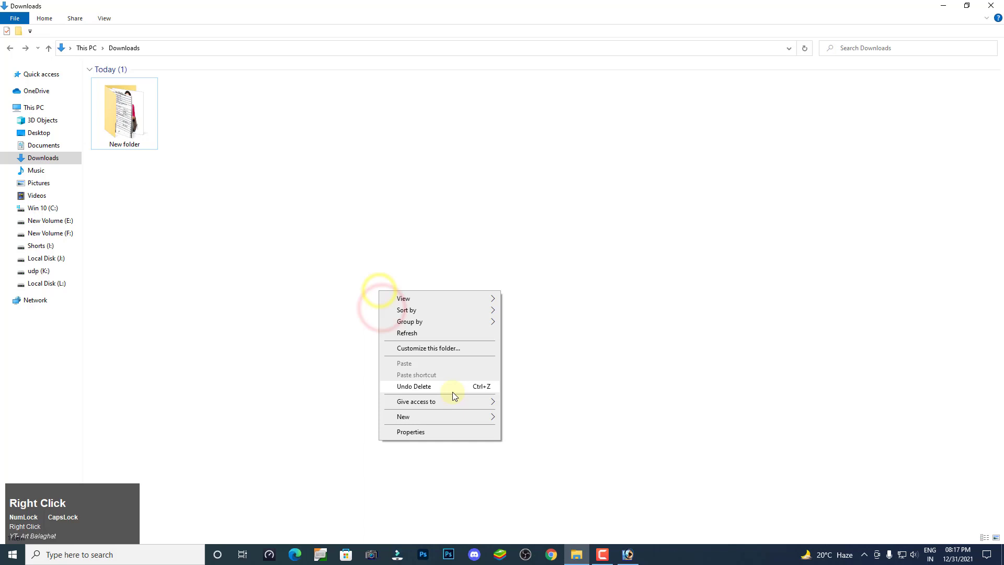
pyautogui.moveTo(455, 396); pyautogui.dragTo(510, 207)
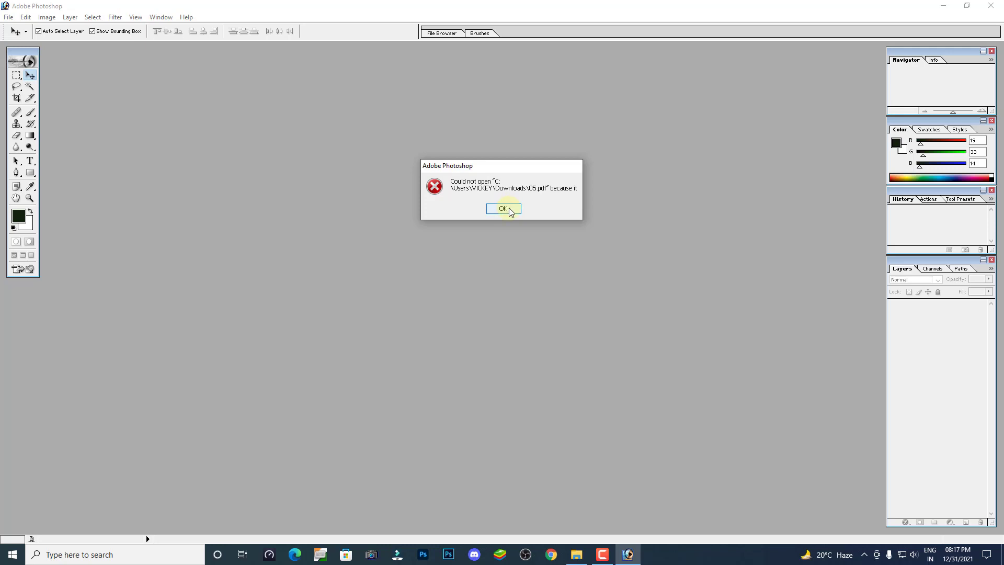
pyautogui.click(514, 211)
# Step: Undo the delete in Explorer to restore the form files and drag 5.jpg into Photoshop
pyautogui.press('alt+Tab')
pyautogui.press('ctrl+z')
pyautogui.click(369, 208)
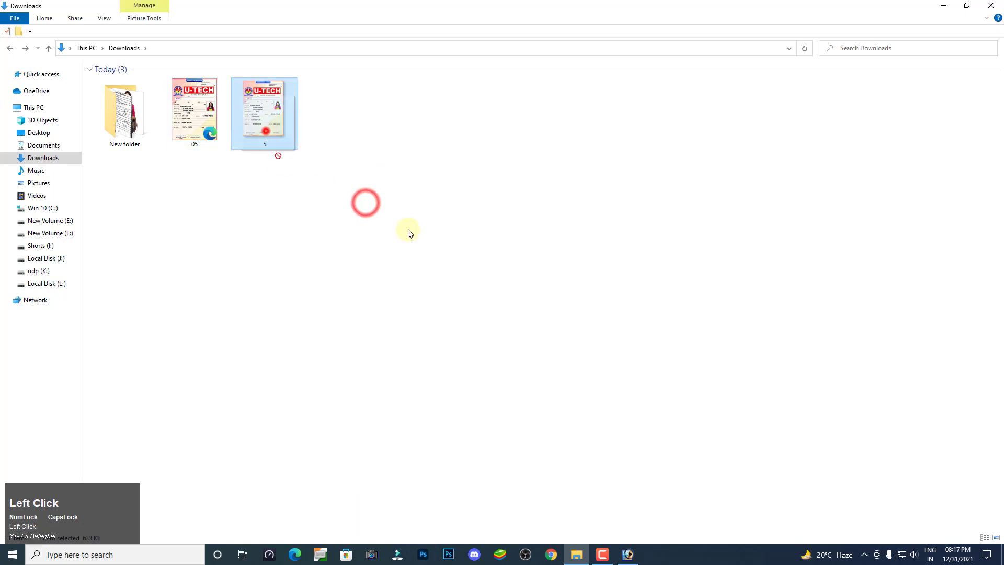
pyautogui.press('alt+Tab')
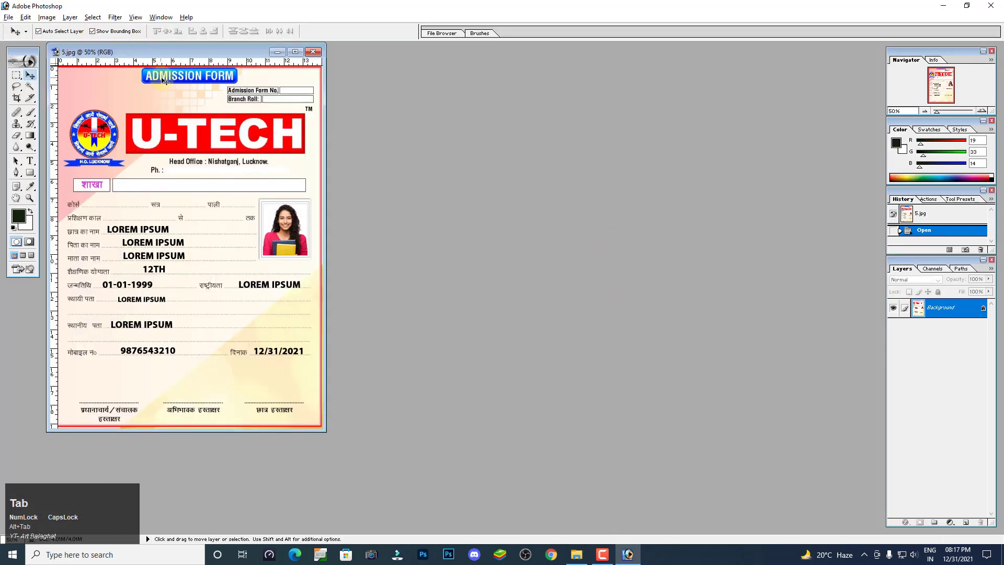
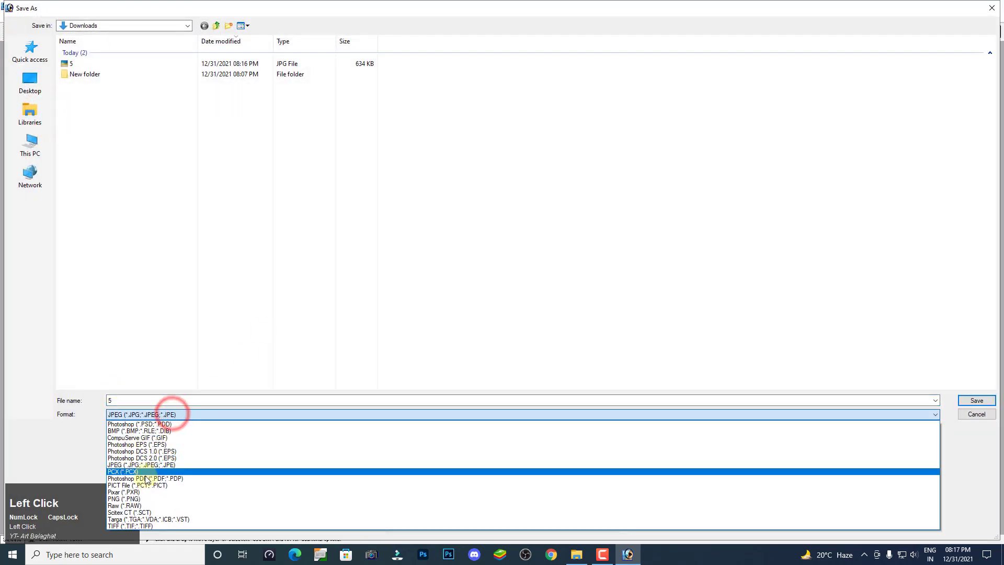
# Step: Save the form as Photoshop PDF 'aaa' in Downloads with Maximum JPEG encoding quality
pyautogui.click(159, 481)
pyautogui.write('aaa')
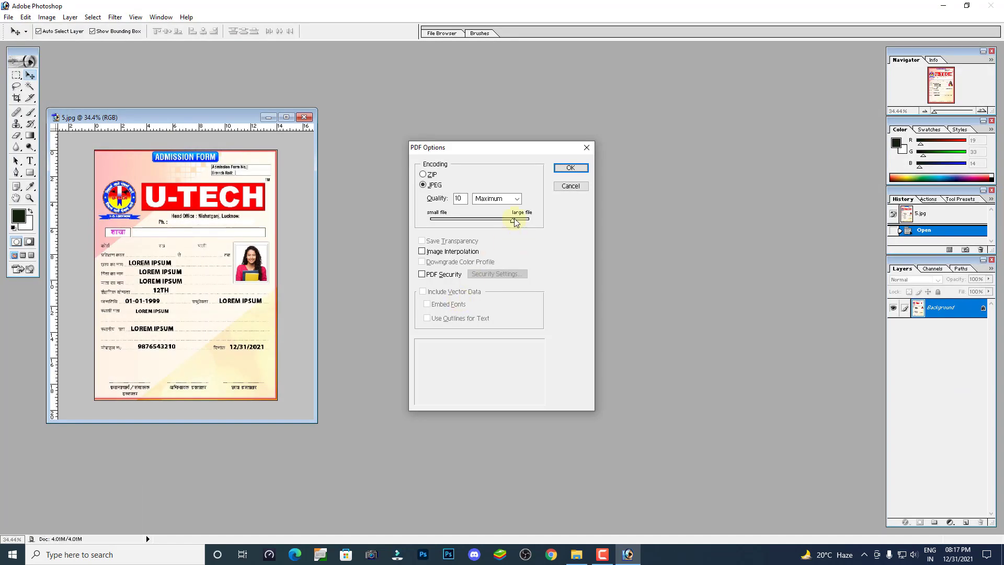
pyautogui.click(536, 224)
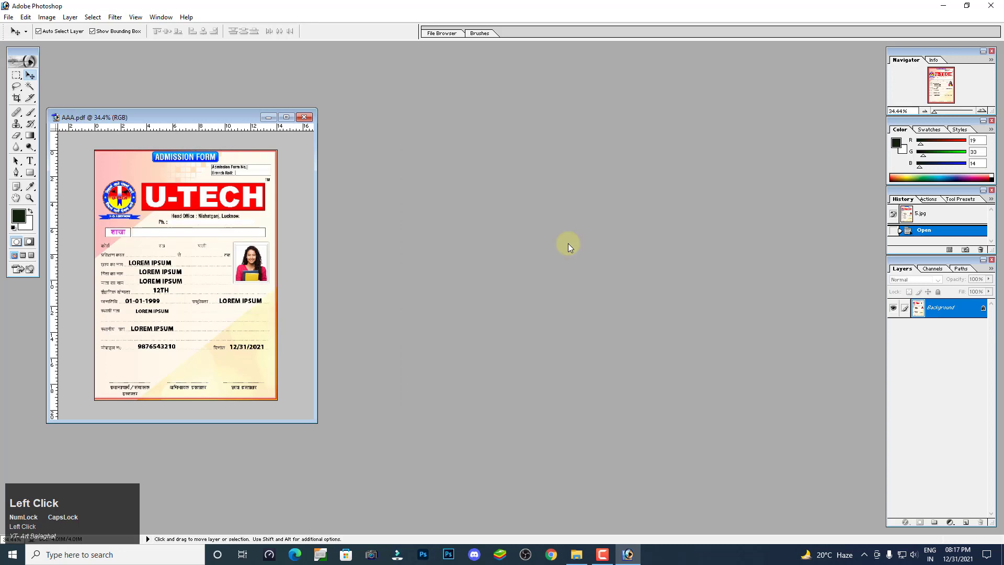
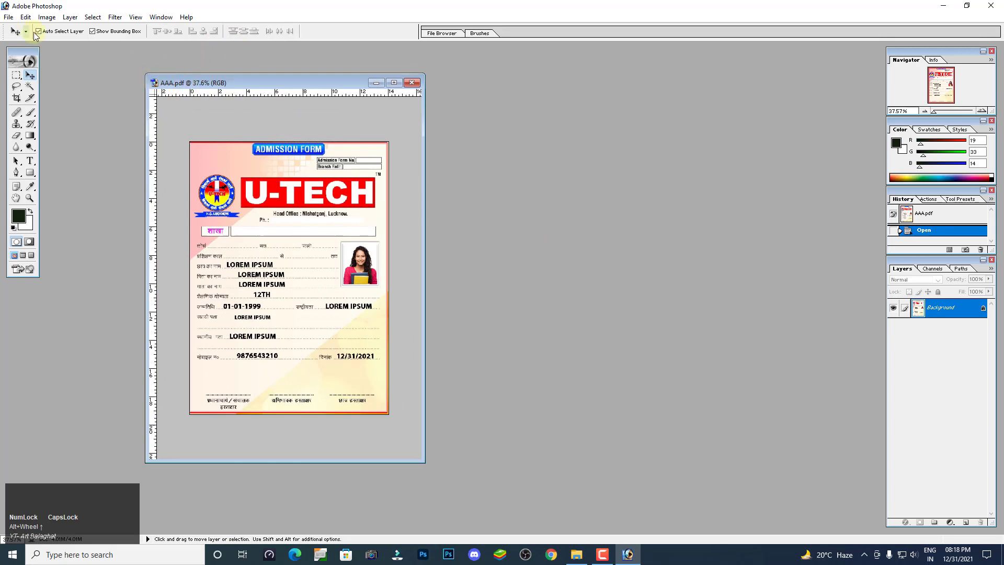
# Step: Save the form as JPEG 'sss', confirm the options and maximize the SSS.jpg document window
pyautogui.click(12, 22)
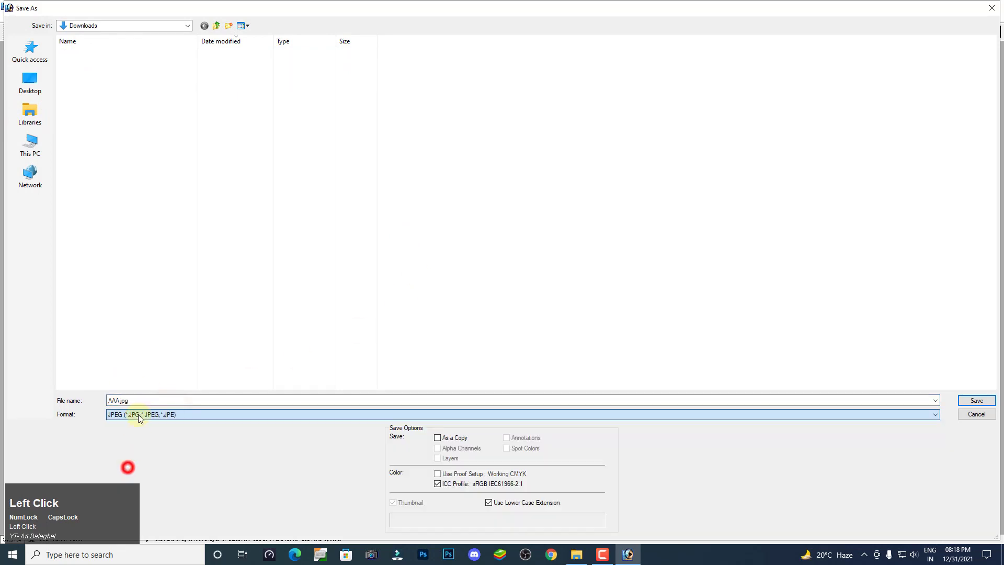
pyautogui.write('sss')
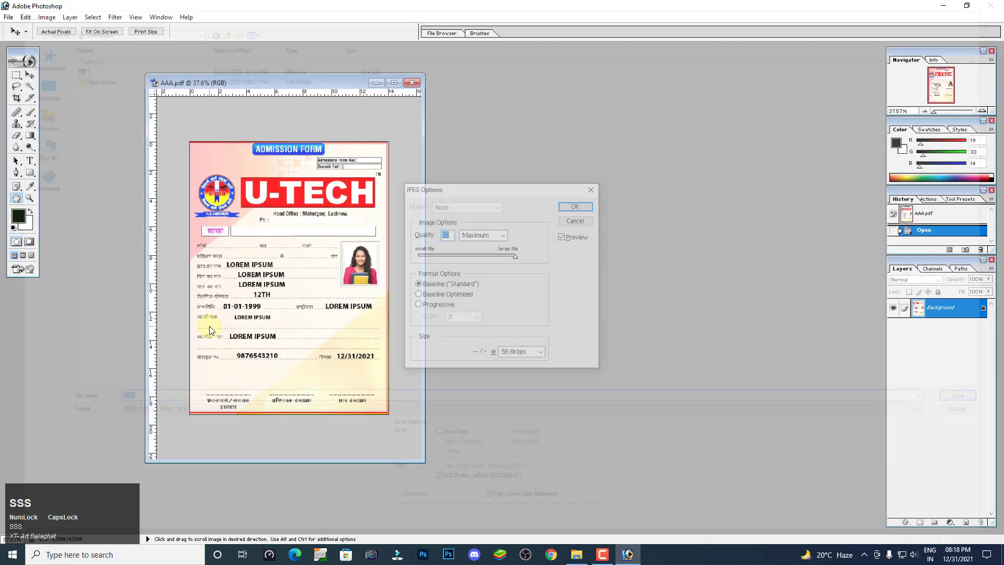
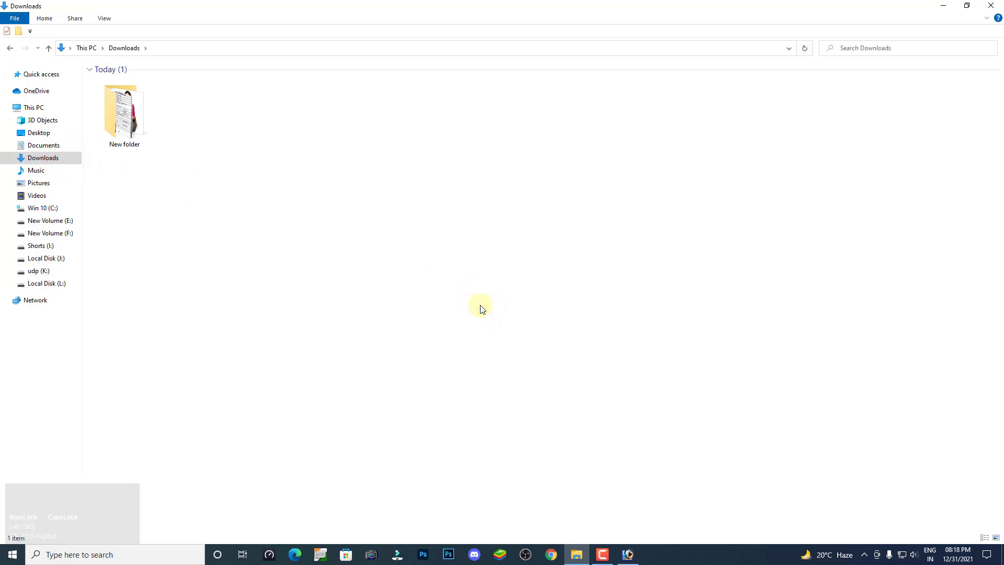
pyautogui.click(574, 275)
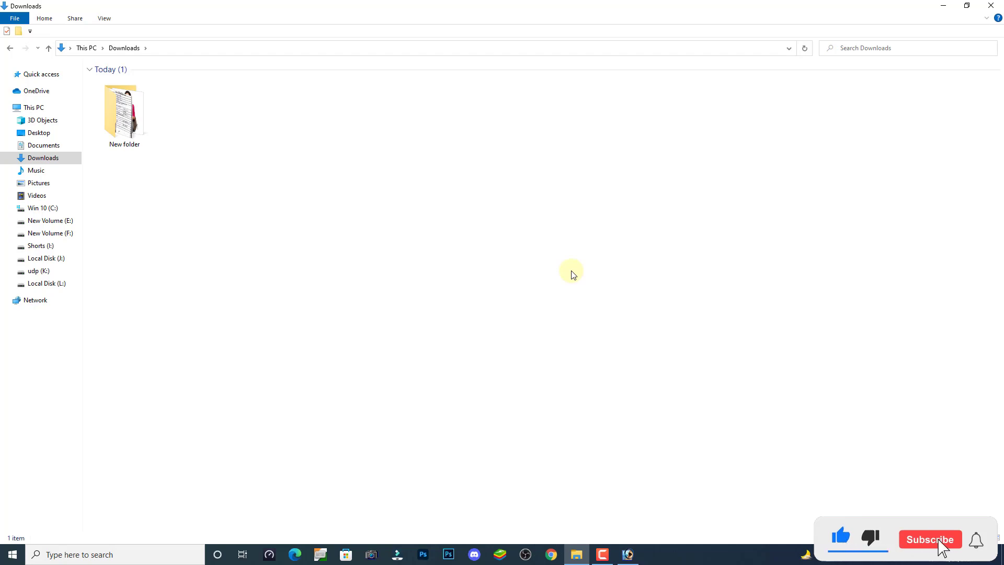
pyautogui.click(636, 548)
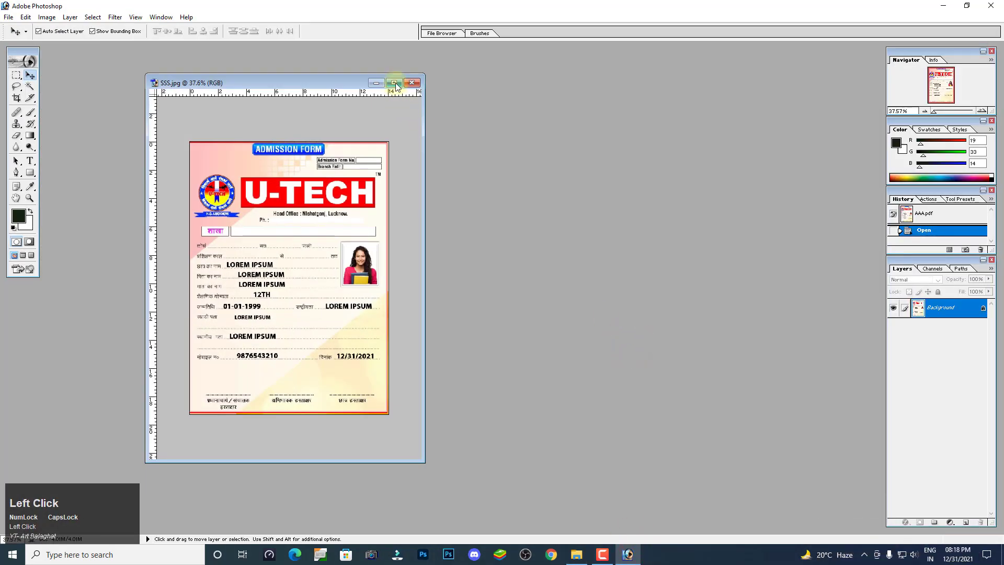